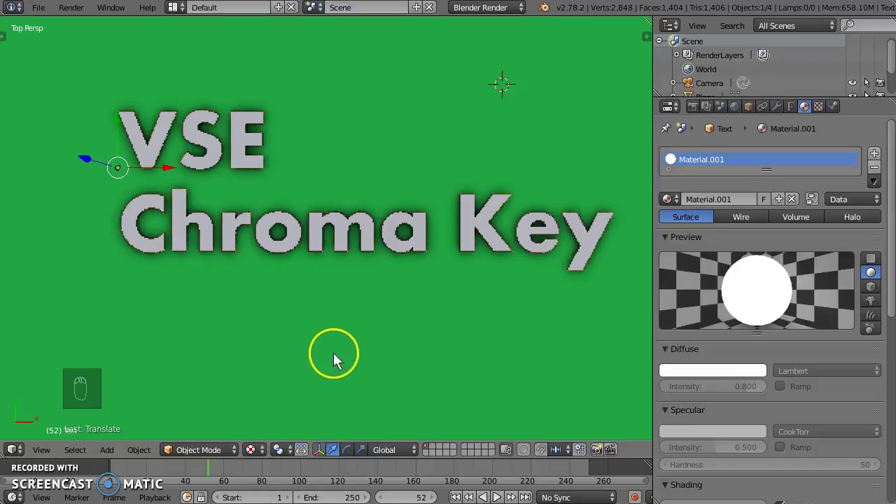
# Step: Slide the green title-card backdrop aside along X and switch to the Video Editing screen layout
pyautogui.moveTo(501, 364); pyautogui.dragTo(549, 364)
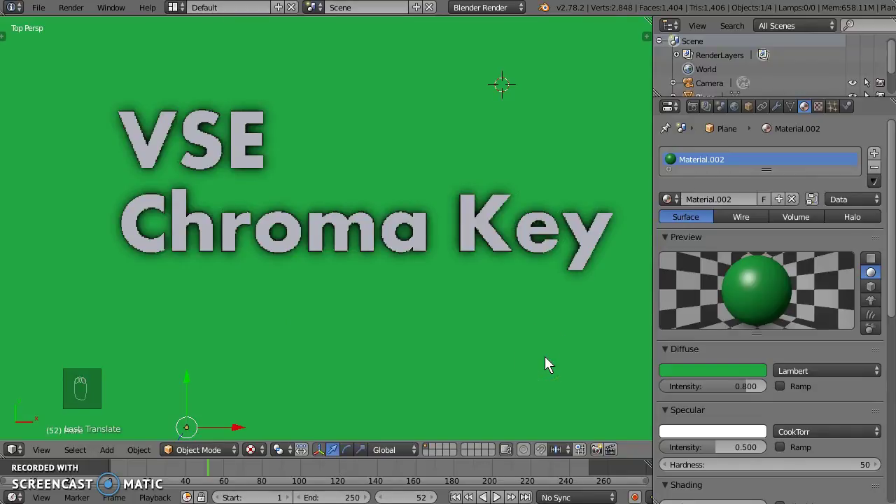
pyautogui.press('g')
pyautogui.press('x')
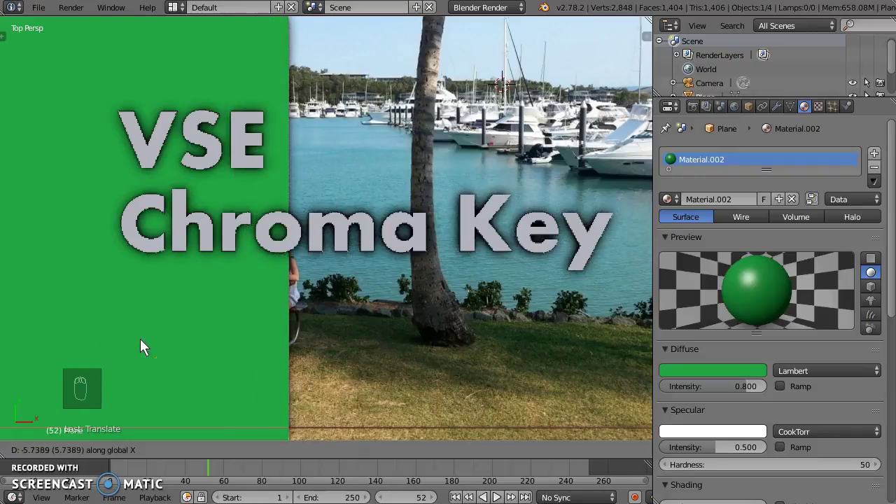
pyautogui.moveTo(145, 346); pyautogui.dragTo(283, 330)
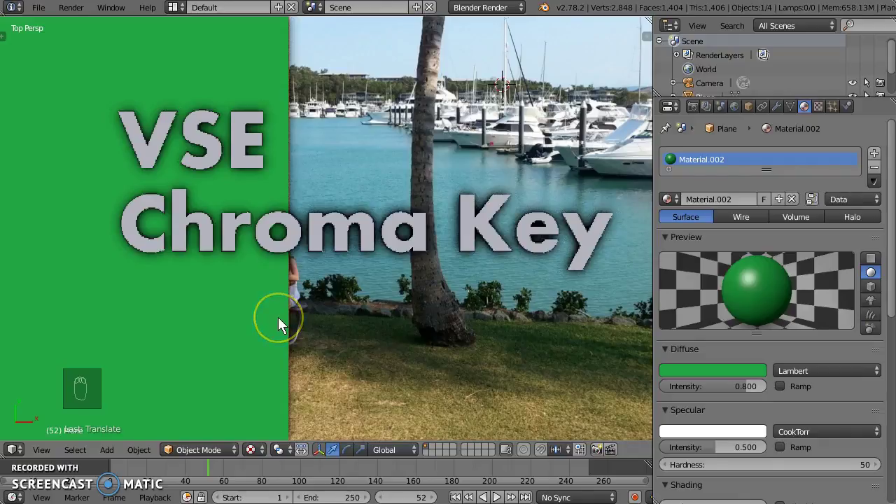
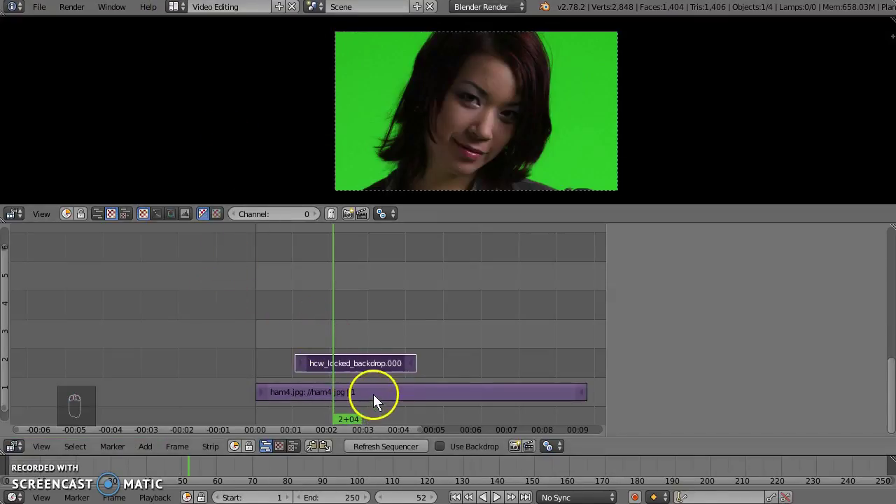
pyautogui.moveTo(277, 347); pyautogui.dragTo(517, 124)
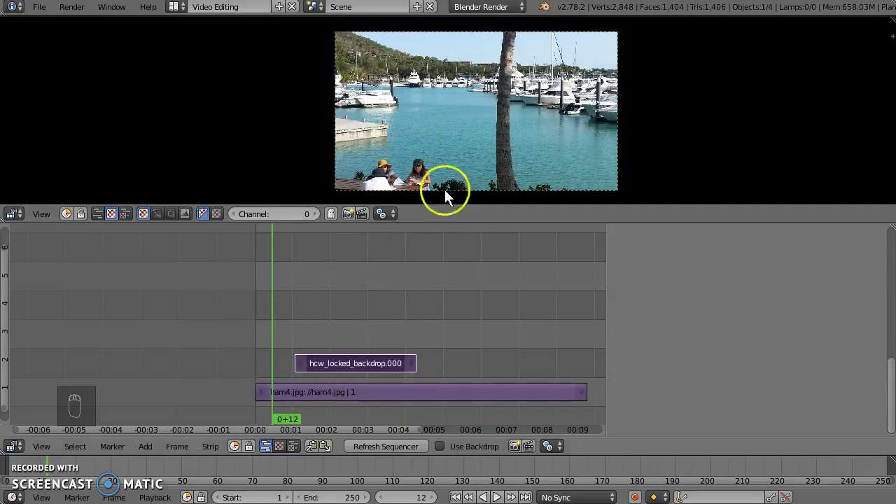
pyautogui.moveTo(310, 337); pyautogui.dragTo(313, 333)
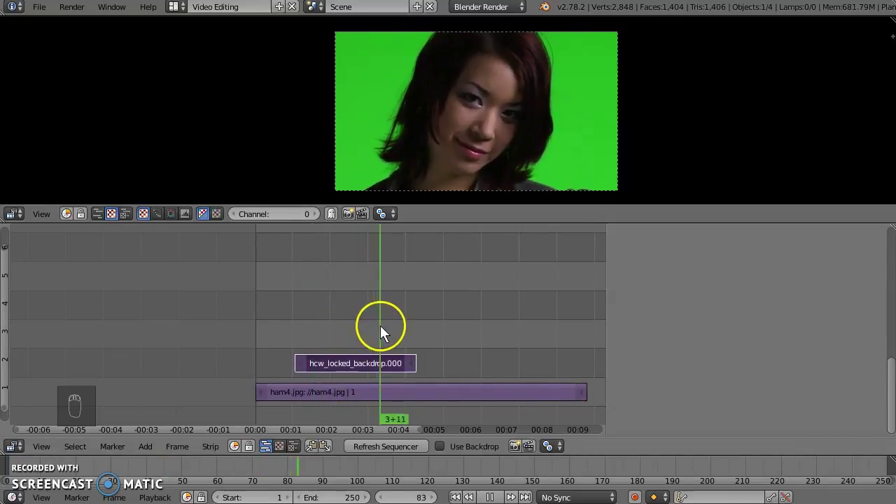
pyautogui.moveTo(376, 328); pyautogui.dragTo(385, 134)
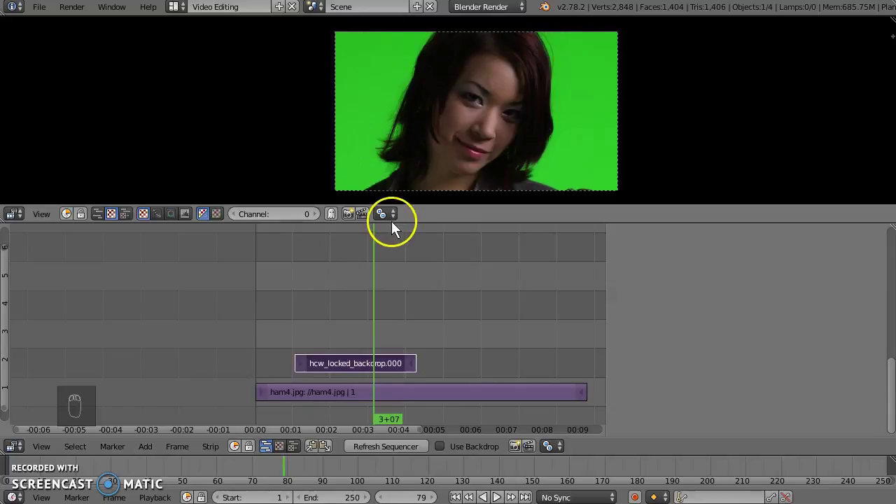
pyautogui.moveTo(346, 368); pyautogui.dragTo(330, 341)
pyautogui.moveTo(329, 340); pyautogui.dragTo(370, 359)
pyautogui.moveTo(371, 358); pyautogui.dragTo(356, 363)
pyautogui.moveTo(356, 362); pyautogui.dragTo(326, 344)
pyautogui.click(326, 344)
pyautogui.rightClick(327, 344)
pyautogui.rightClick(326, 343)
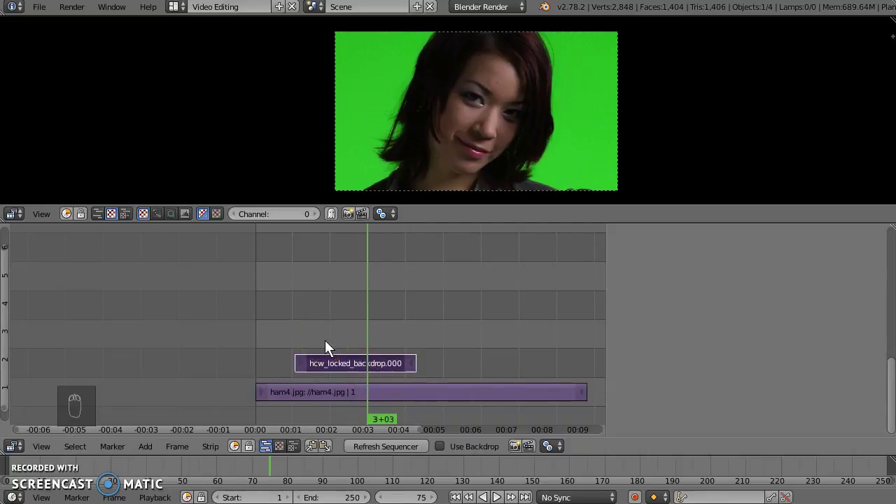
pyautogui.press('ctrl+g')
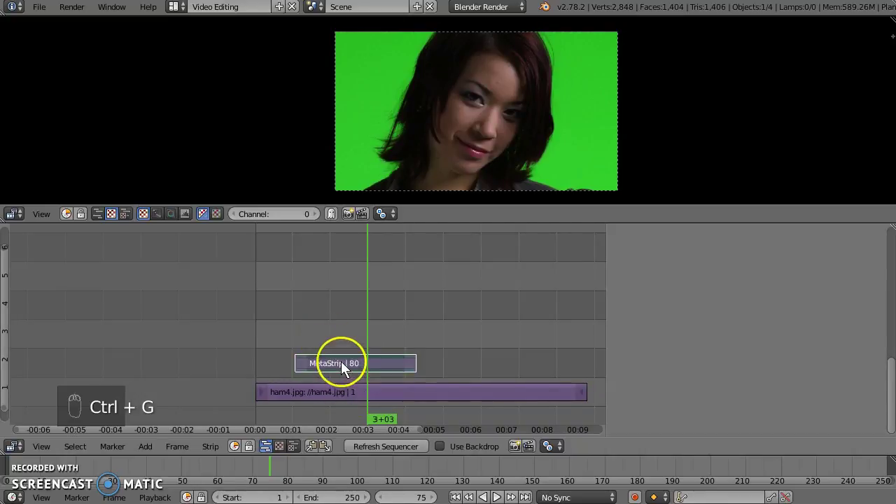
pyautogui.moveTo(327, 334); pyautogui.dragTo(352, 374)
pyautogui.moveTo(348, 364); pyautogui.dragTo(349, 372)
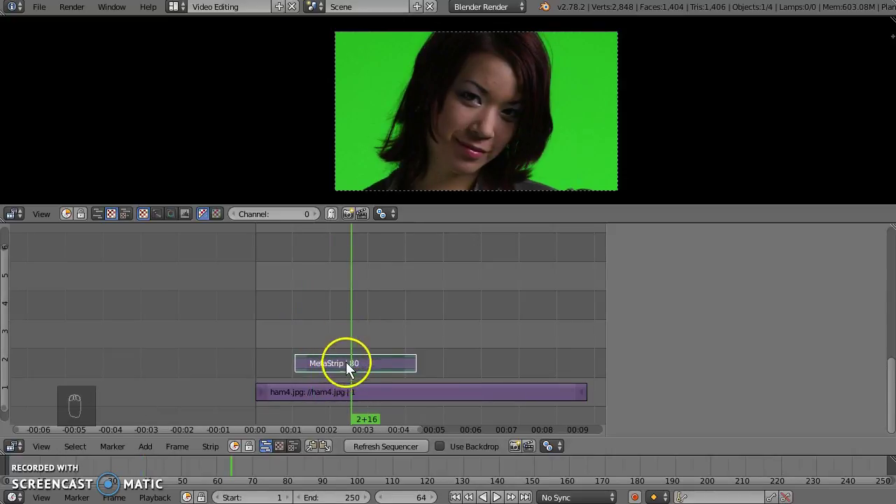
pyautogui.moveTo(319, 331); pyautogui.dragTo(360, 370)
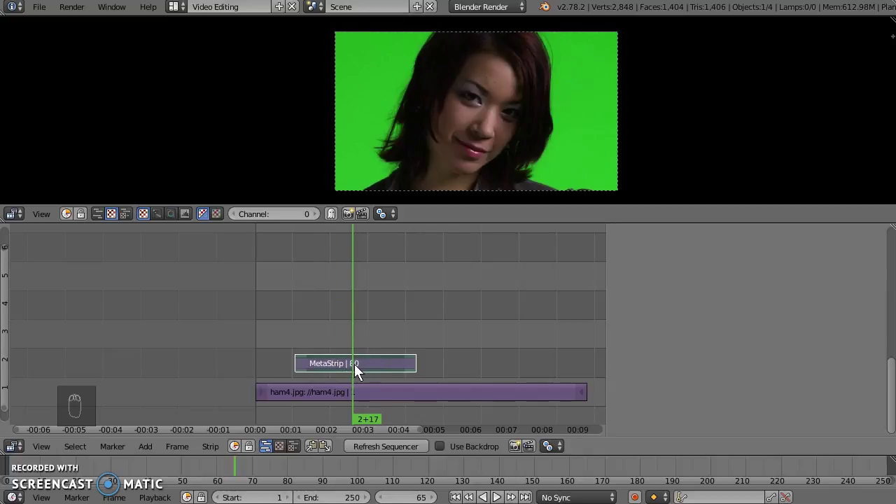
pyautogui.press('Tab')
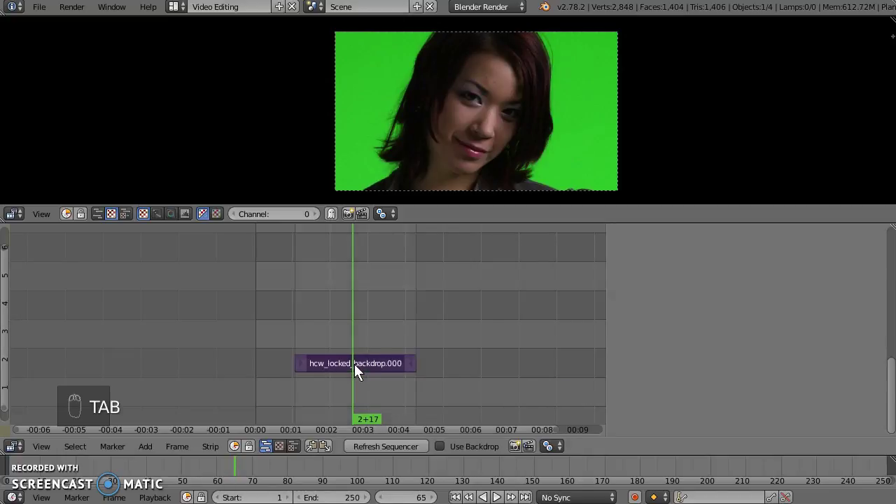
pyautogui.moveTo(330, 343); pyautogui.dragTo(365, 354)
pyautogui.press('Tab')
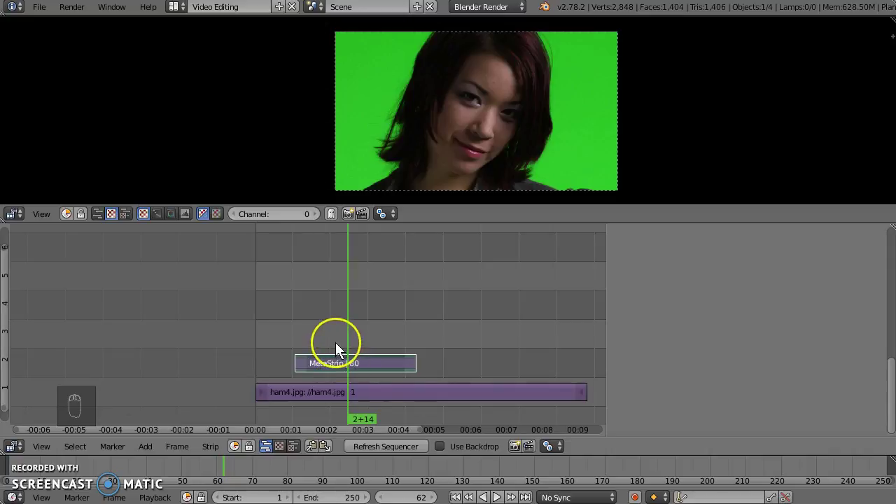
# Step: Add a Gaussian Blur effect strip over the green-screen clip via Shift+A > Effect Strip
pyautogui.press('shift+a')
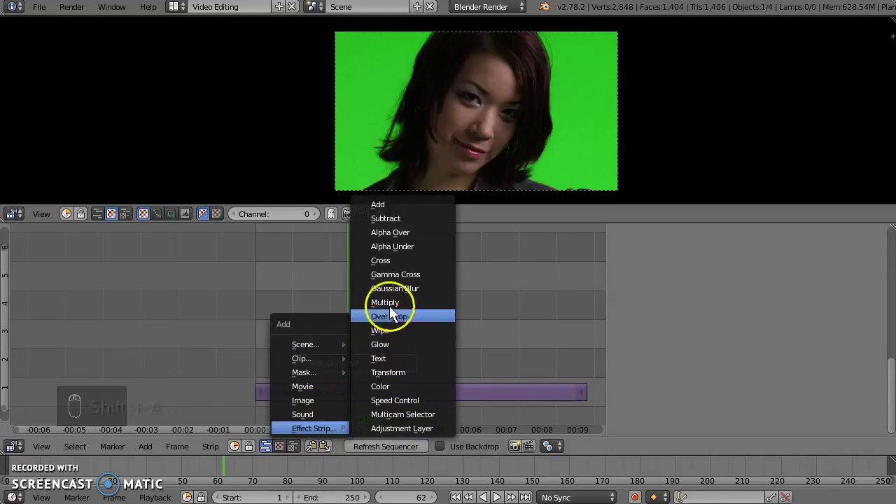
pyautogui.moveTo(402, 294); pyautogui.dragTo(494, 353)
pyautogui.moveTo(354, 340); pyautogui.dragTo(706, 302)
# Step: Attach a Hue Correct strip modifier to the new Gaussian Blur strip
pyautogui.moveTo(709, 305); pyautogui.dragTo(729, 403)
pyautogui.moveTo(729, 403); pyautogui.dragTo(719, 441)
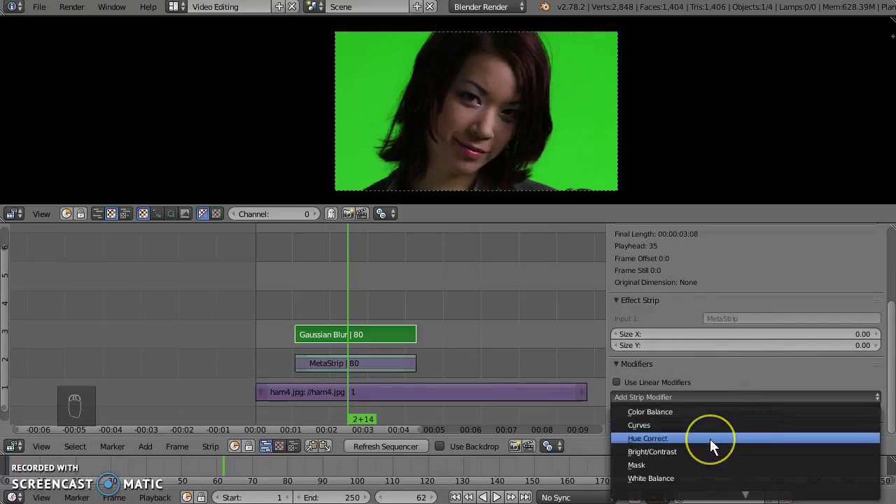
pyautogui.moveTo(715, 446); pyautogui.dragTo(731, 327)
pyautogui.moveTo(731, 328); pyautogui.dragTo(648, 314)
# Step: Reshape the Hue Correct H, S and V curves, pulling saturation to zero so green goes white and the dancer black
pyautogui.moveTo(648, 313); pyautogui.dragTo(356, 181)
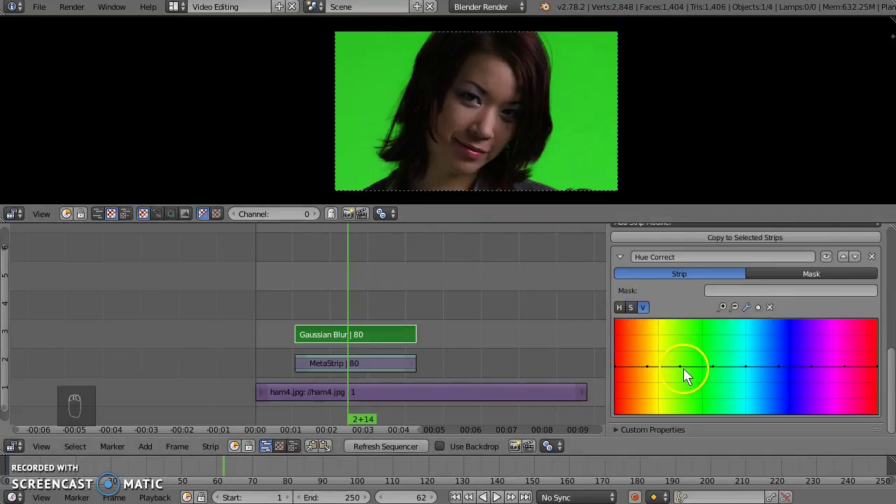
pyautogui.moveTo(683, 371); pyautogui.dragTo(695, 341)
pyautogui.moveTo(694, 341); pyautogui.dragTo(401, 177)
pyautogui.moveTo(740, 344); pyautogui.dragTo(681, 294)
pyautogui.moveTo(636, 296); pyautogui.dragTo(662, 402)
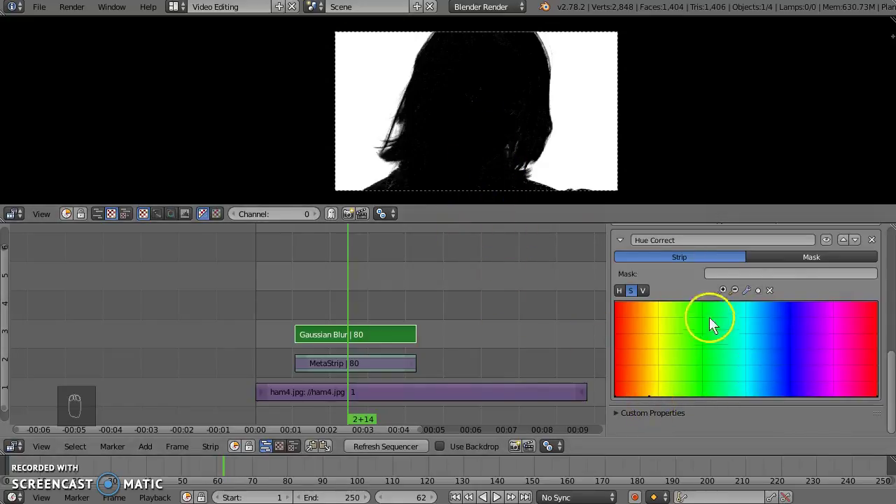
# Step: Add a Curves strip modifier to the blur strip below Hue Correct
pyautogui.moveTo(688, 302); pyautogui.dragTo(645, 327)
pyautogui.moveTo(627, 328); pyautogui.dragTo(664, 321)
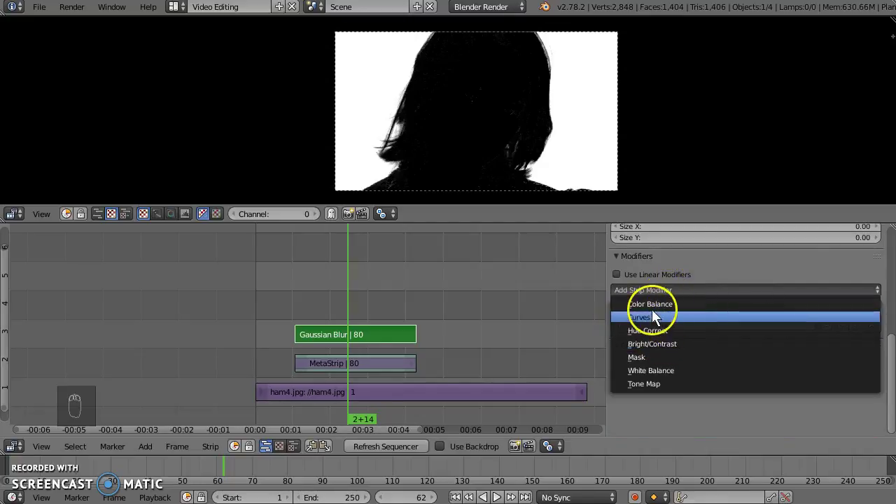
pyautogui.moveTo(659, 322); pyautogui.dragTo(633, 402)
# Step: Drag the combined curve points to invert and harden the matte into a white dancer on black
pyautogui.moveTo(636, 402); pyautogui.dragTo(601, 420)
pyautogui.moveTo(622, 419); pyautogui.dragTo(513, 167)
pyautogui.moveTo(512, 168); pyautogui.dragTo(696, 357)
pyautogui.moveTo(666, 342); pyautogui.dragTo(254, 135)
pyautogui.moveTo(253, 135); pyautogui.dragTo(678, 330)
pyautogui.moveTo(679, 330); pyautogui.dragTo(435, 167)
pyautogui.moveTo(435, 168); pyautogui.dragTo(362, 83)
pyautogui.moveTo(360, 95); pyautogui.dragTo(670, 321)
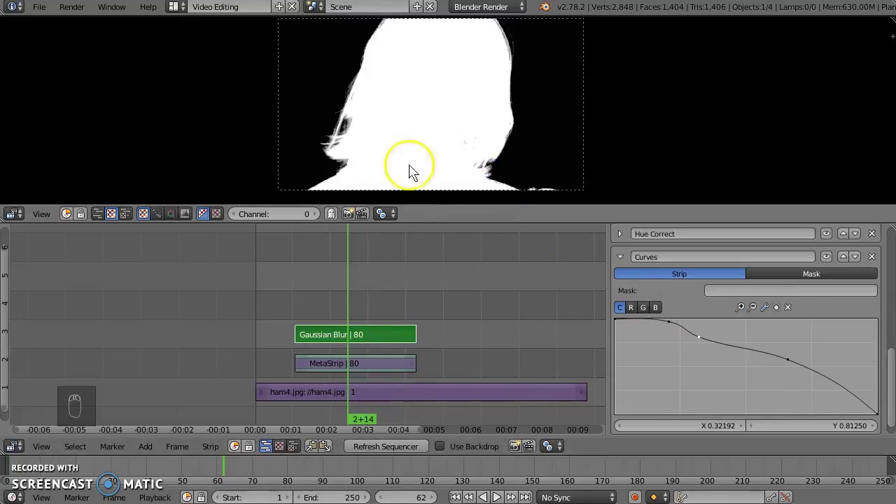
# Step: Duplicate the Gaussian Blur matte strip with Shift+D onto channel 4 and reselect the channel-3 original
pyautogui.moveTo(349, 148); pyautogui.dragTo(337, 194)
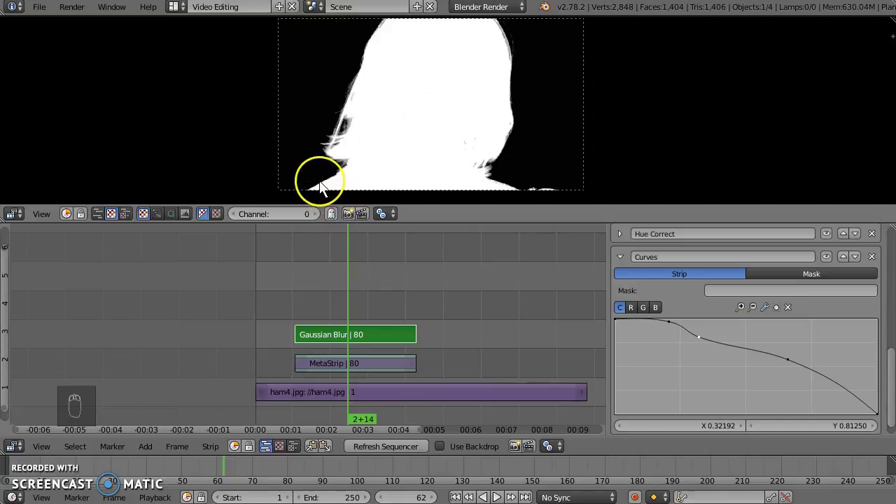
pyautogui.moveTo(349, 341); pyautogui.dragTo(351, 322)
pyautogui.press('shift+d')
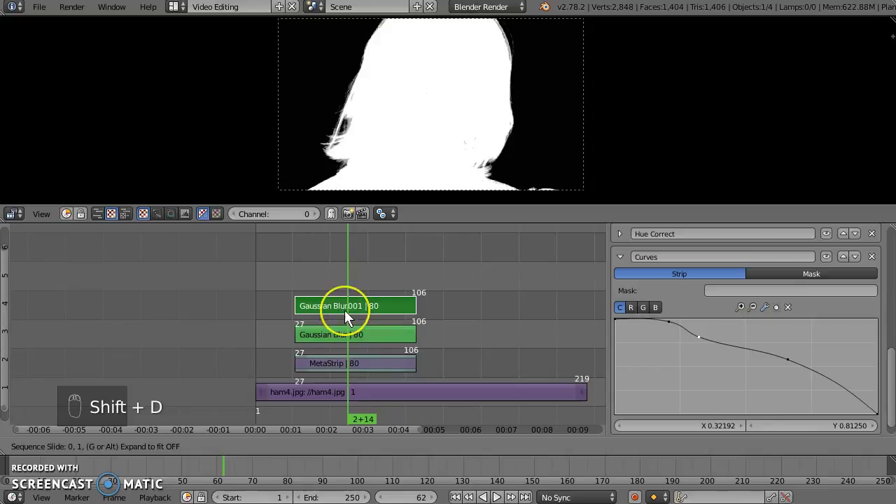
pyautogui.moveTo(350, 317); pyautogui.dragTo(358, 309)
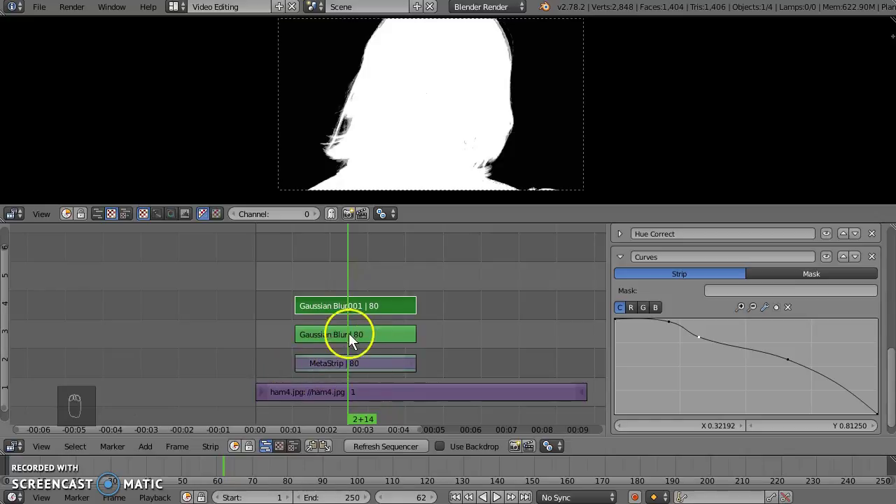
pyautogui.moveTo(358, 341); pyautogui.dragTo(766, 317)
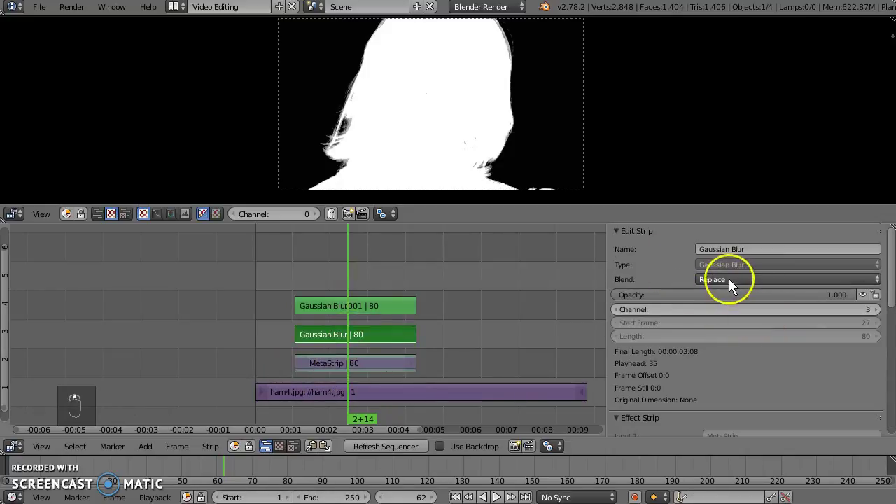
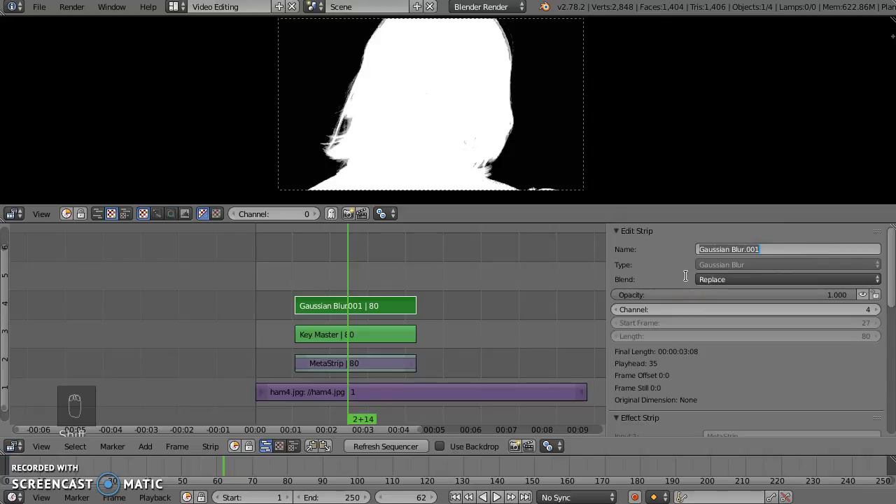
# Step: Rename the duplicate strip to 'Key edge'
pyautogui.press('shift+k')
pyautogui.press('e')
pyautogui.press('y')
pyautogui.press('space')
pyautogui.press('e')
pyautogui.press('d')
pyautogui.press('g')
pyautogui.press('Return')
# Step: Scrub to an earlier frame of the matte and bring Key edge's Hue Correct curve into view
pyautogui.moveTo(323, 273); pyautogui.dragTo(323, 347)
pyautogui.moveTo(336, 335); pyautogui.dragTo(884, 275)
pyautogui.moveTo(884, 275); pyautogui.dragTo(784, 285)
pyautogui.moveTo(784, 285); pyautogui.dragTo(665, 296)
pyautogui.moveTo(342, 309); pyautogui.dragTo(380, 346)
pyautogui.click(343, 352)
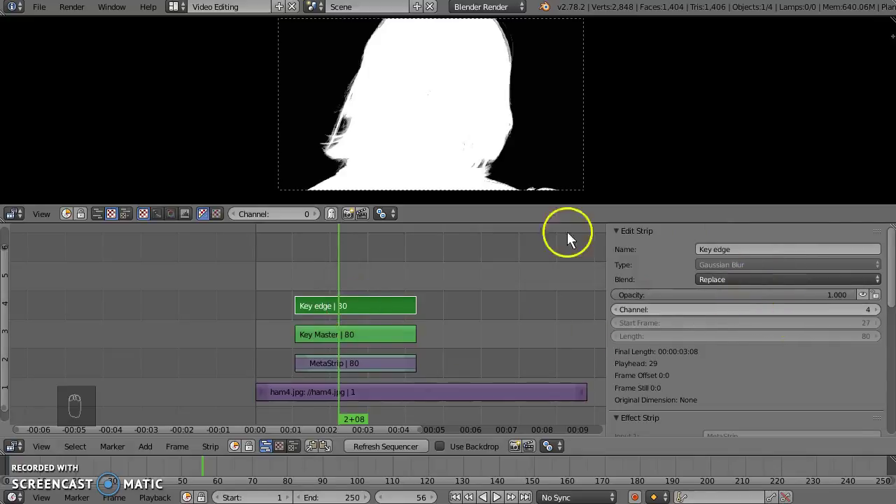
pyautogui.moveTo(360, 151); pyautogui.dragTo(595, 233)
pyautogui.moveTo(761, 294); pyautogui.dragTo(620, 305)
pyautogui.moveTo(621, 305); pyautogui.dragTo(648, 249)
pyautogui.middleClick(649, 249)
# Step: Raise the Hue Correct value-curve peak and adjust the Curves points so the dancer's matte is solid white
pyautogui.moveTo(649, 249); pyautogui.dragTo(726, 350)
pyautogui.moveTo(727, 350); pyautogui.dragTo(664, 348)
pyautogui.moveTo(658, 351); pyautogui.dragTo(642, 309)
pyautogui.moveTo(699, 284); pyautogui.dragTo(669, 258)
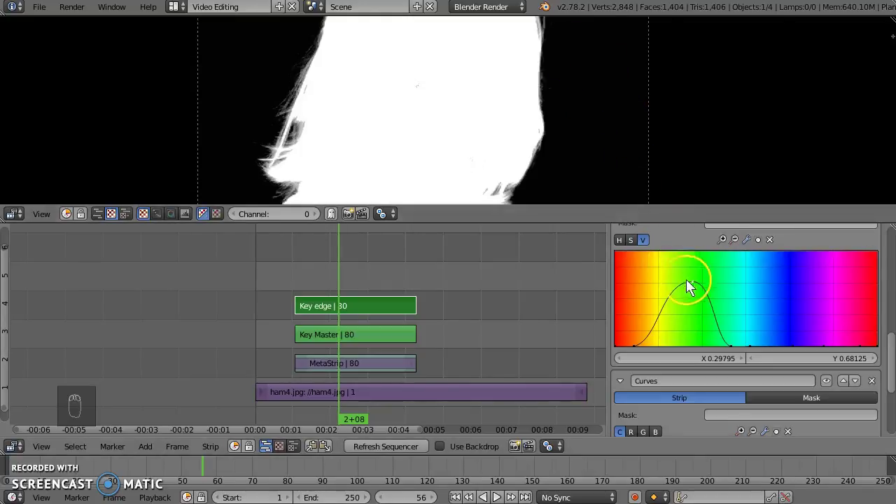
pyautogui.click(697, 290)
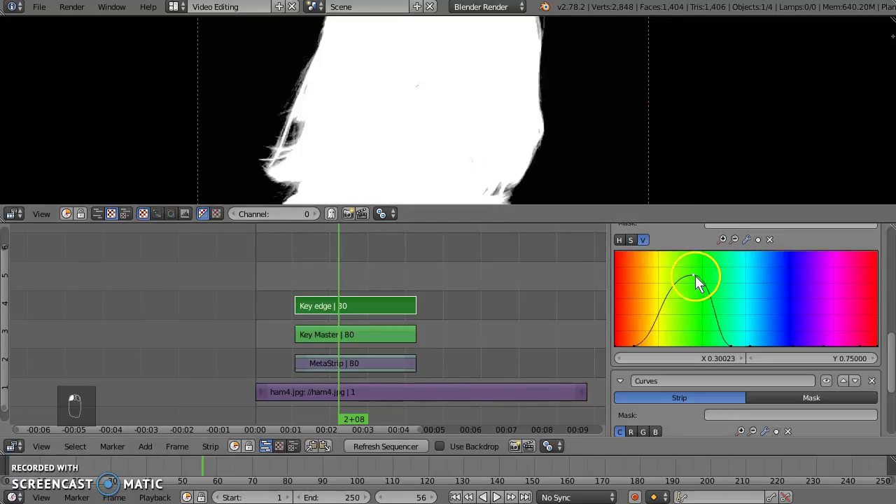
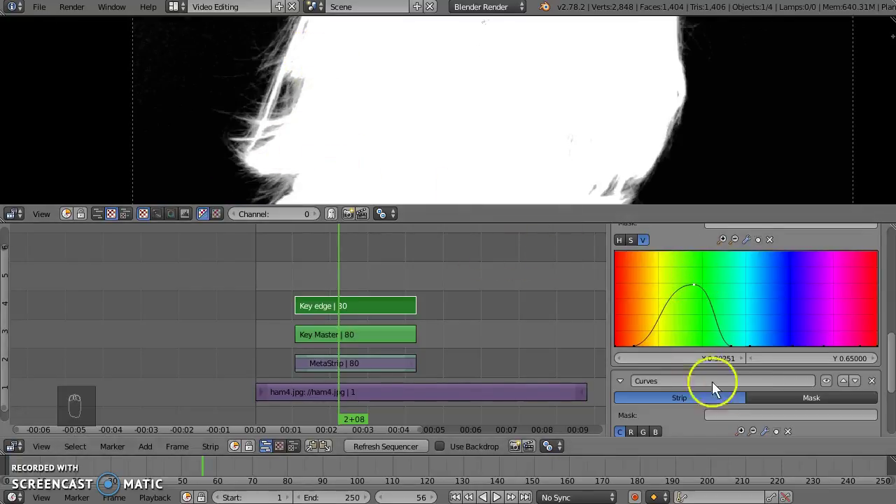
pyautogui.moveTo(711, 348); pyautogui.dragTo(705, 327)
pyautogui.moveTo(705, 326); pyautogui.dragTo(316, 336)
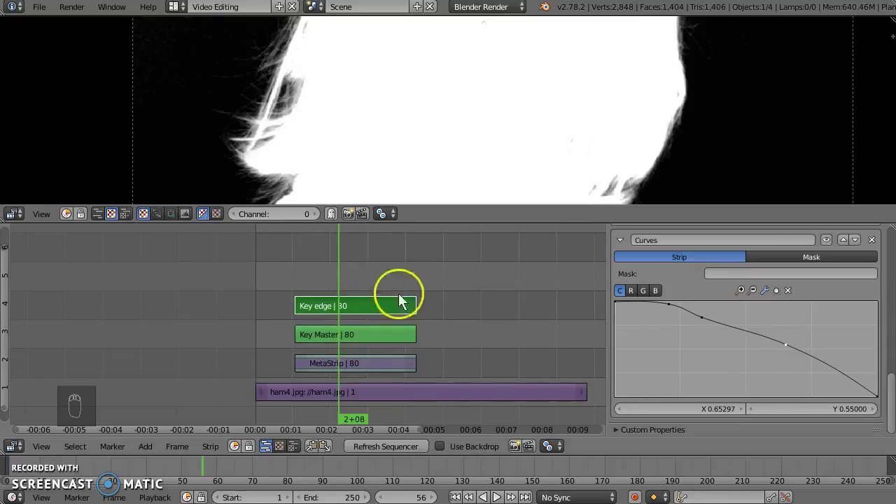
# Step: Add a Transform effect strip via Shift+A and place it on channel 5 above the key strips
pyautogui.moveTo(657, 317); pyautogui.dragTo(624, 359)
pyautogui.moveTo(624, 359); pyautogui.dragTo(324, 367)
pyautogui.moveTo(325, 366); pyautogui.dragTo(314, 290)
pyautogui.press('shift+a')
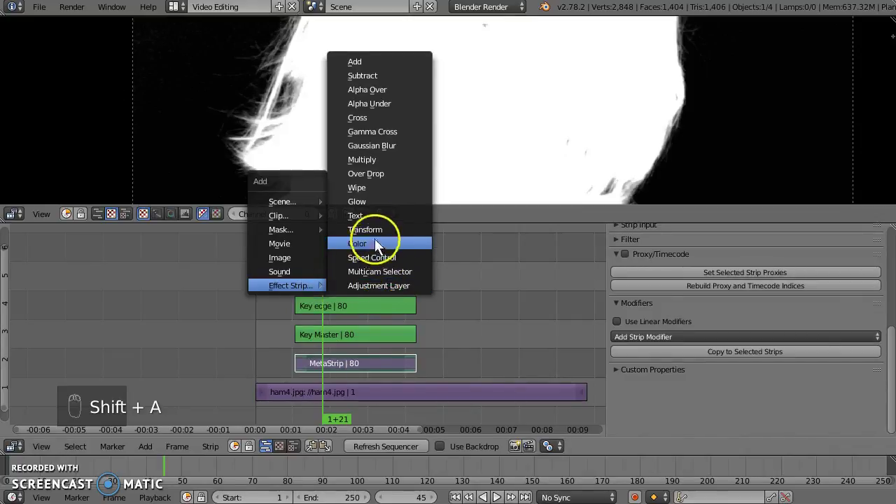
pyautogui.moveTo(385, 233); pyautogui.dragTo(404, 141)
pyautogui.moveTo(405, 141); pyautogui.dragTo(341, 371)
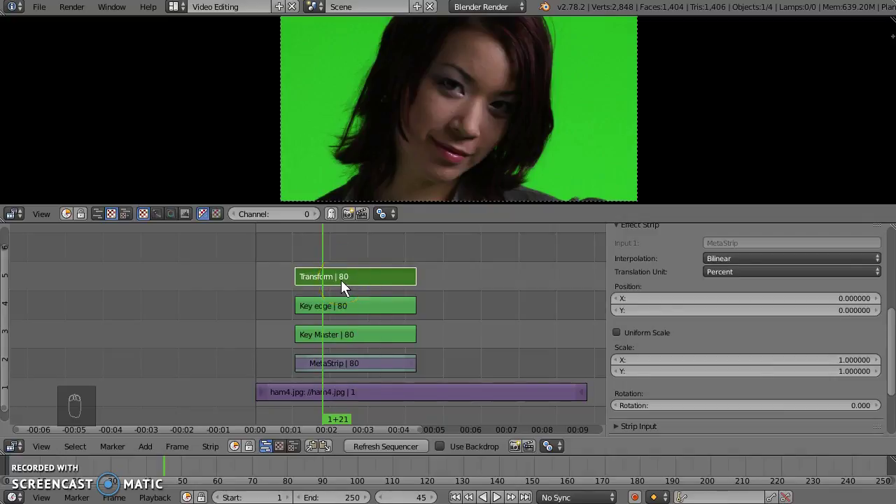
# Step: Give the Transform strip a Mask modifier with its Mask field set to Key edge
pyautogui.moveTo(742, 332); pyautogui.dragTo(701, 396)
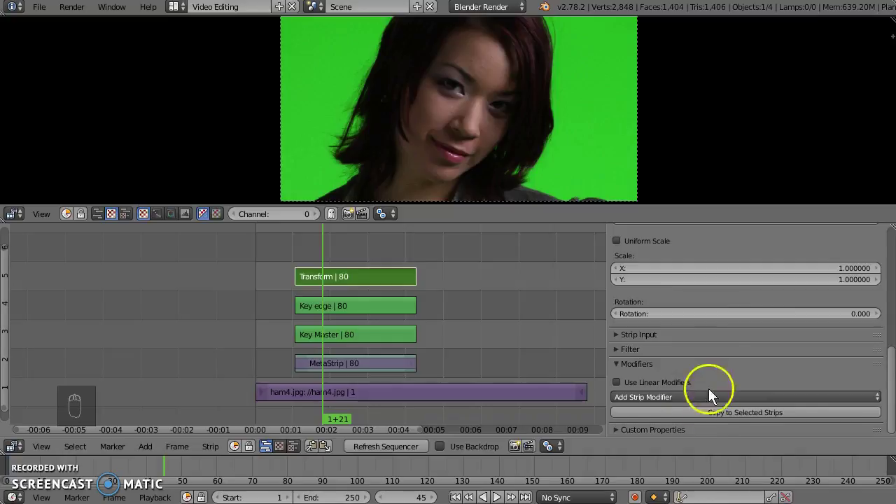
pyautogui.moveTo(706, 396); pyautogui.dragTo(708, 473)
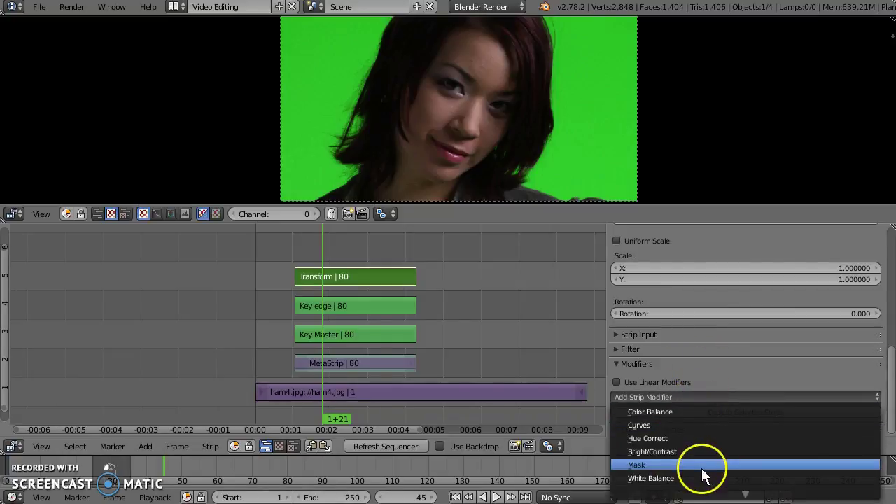
pyautogui.moveTo(713, 446); pyautogui.dragTo(358, 286)
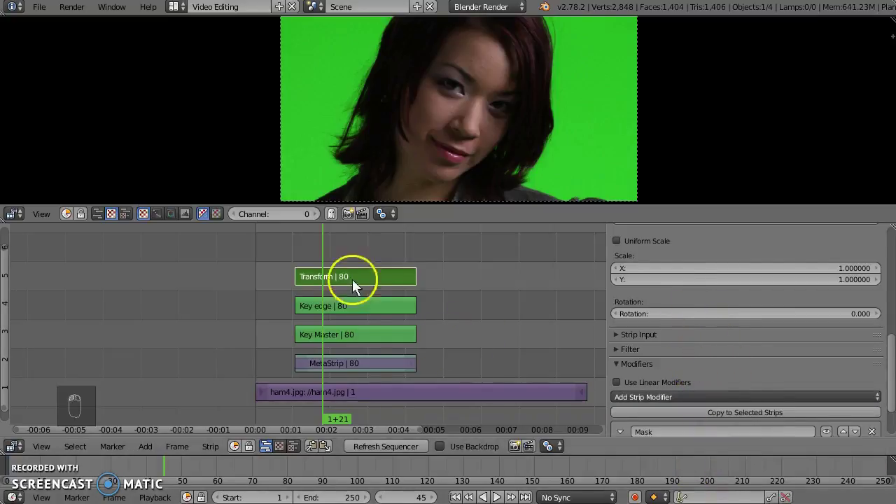
pyautogui.moveTo(788, 376); pyautogui.dragTo(695, 392)
pyautogui.moveTo(695, 392); pyautogui.dragTo(383, 343)
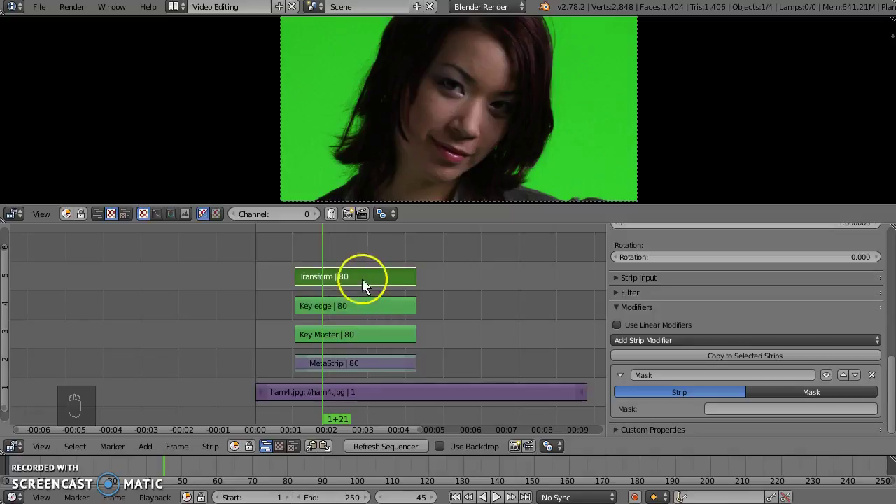
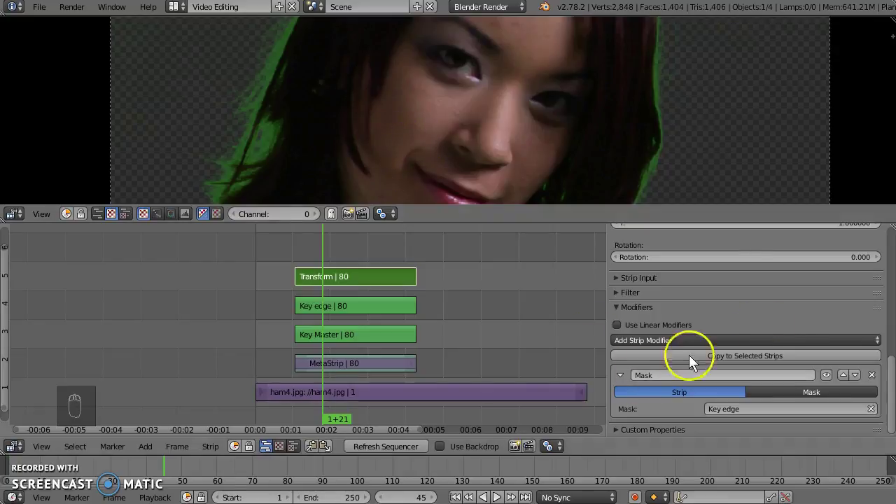
pyautogui.moveTo(788, 343); pyautogui.dragTo(700, 344)
# Step: Add a Color Balance modifier to the Transform strip and push its Lift wheel toward red
pyautogui.click(700, 344)
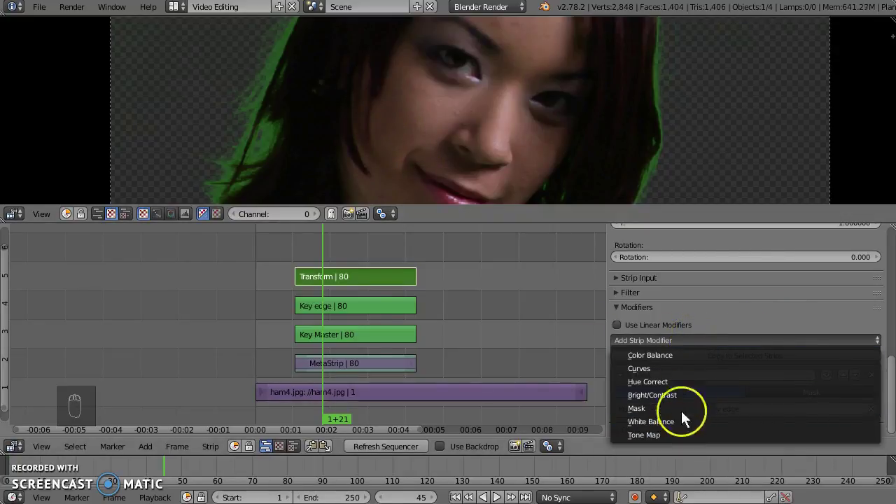
pyautogui.moveTo(678, 356); pyautogui.dragTo(734, 366)
pyautogui.moveTo(734, 366); pyautogui.dragTo(742, 394)
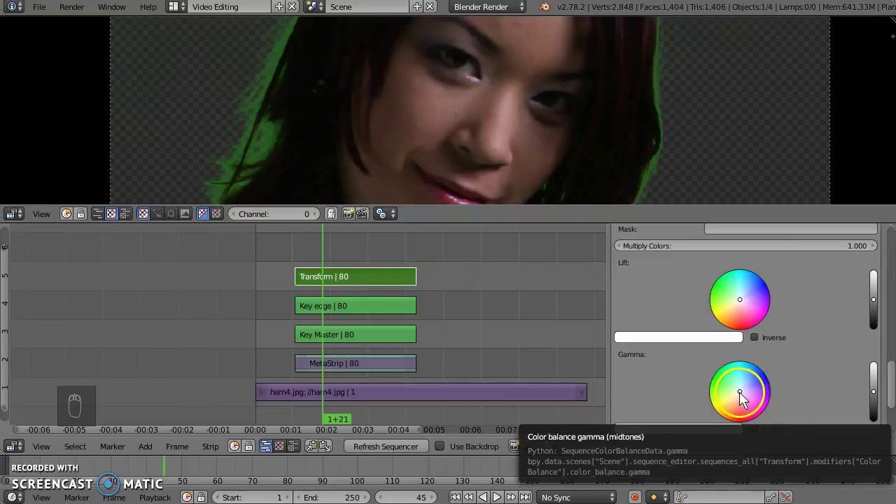
pyautogui.moveTo(744, 398); pyautogui.dragTo(755, 320)
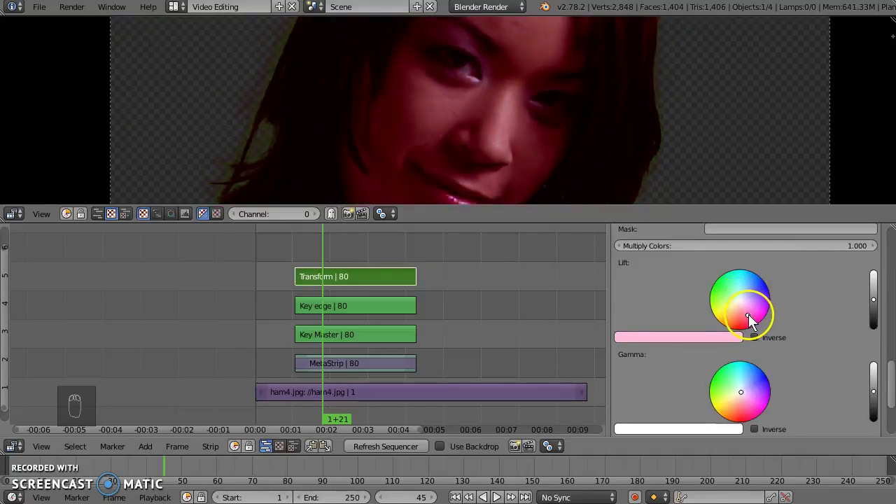
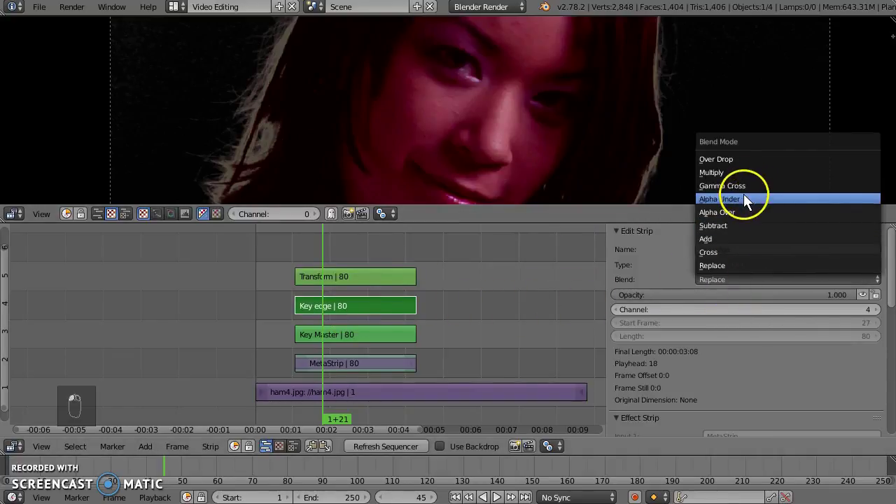
# Step: Set the Key edge strip's Blend mode to Alpha Under so the marina shows behind the dancer
pyautogui.moveTo(749, 201); pyautogui.dragTo(247, 122)
pyautogui.moveTo(266, 114); pyautogui.dragTo(412, 347)
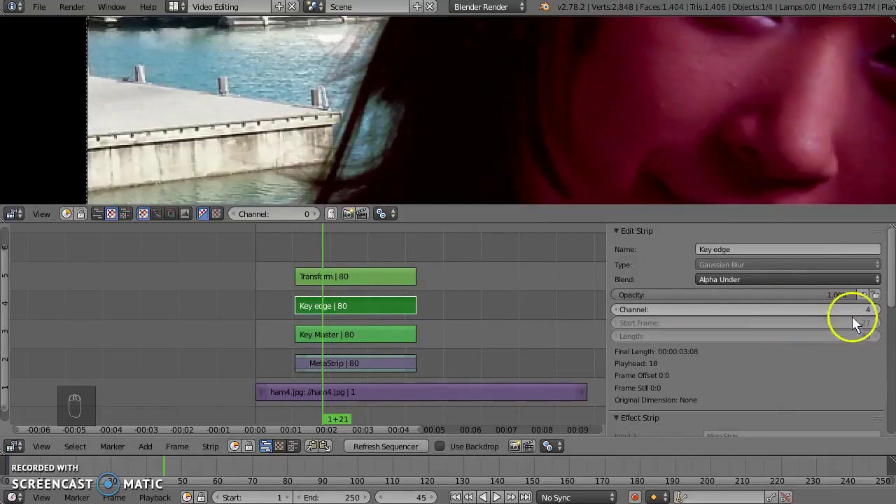
# Step: Select the Transform strip and push its Color Balance lift further toward red
pyautogui.moveTo(842, 348); pyautogui.dragTo(702, 339)
pyautogui.rightClick(702, 339)
pyautogui.moveTo(700, 339); pyautogui.dragTo(756, 371)
pyautogui.moveTo(756, 370); pyautogui.dragTo(752, 377)
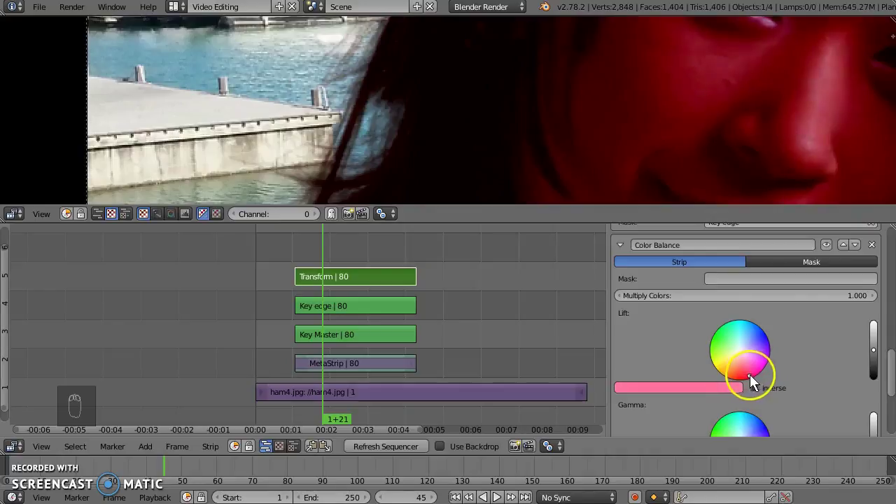
pyautogui.moveTo(753, 375); pyautogui.dragTo(757, 366)
pyautogui.middleClick(768, 390)
pyautogui.click(757, 374)
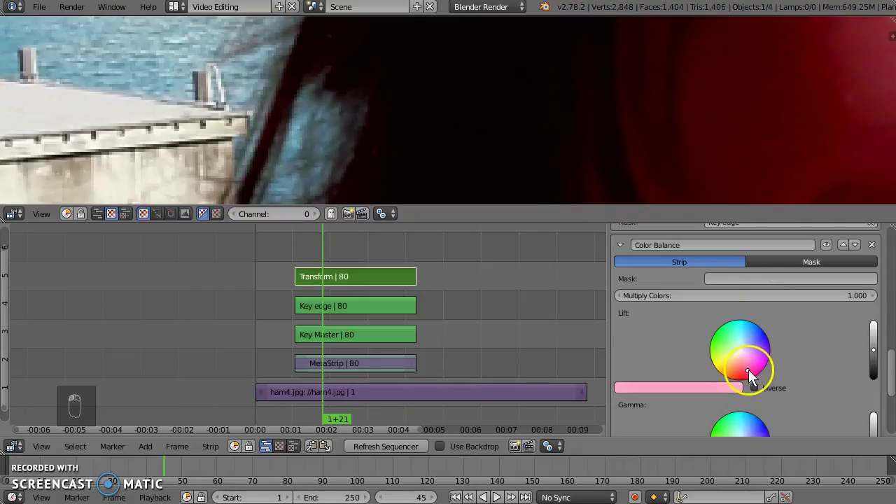
# Step: Zoom the preview onto the dancer's face to judge the tint, then return to full view
pyautogui.moveTo(755, 375); pyautogui.dragTo(878, 354)
pyautogui.moveTo(839, 365); pyautogui.dragTo(749, 374)
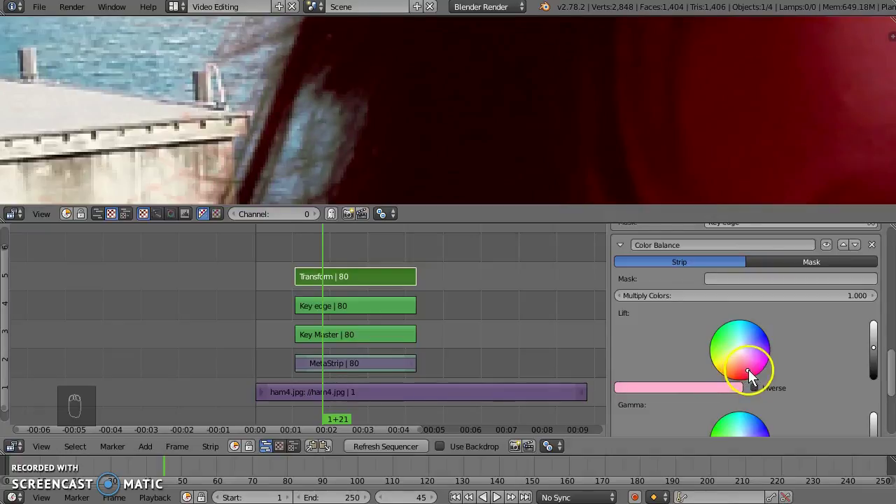
pyautogui.moveTo(754, 377); pyautogui.dragTo(391, 168)
pyautogui.moveTo(388, 161); pyautogui.dragTo(747, 374)
pyautogui.click(750, 374)
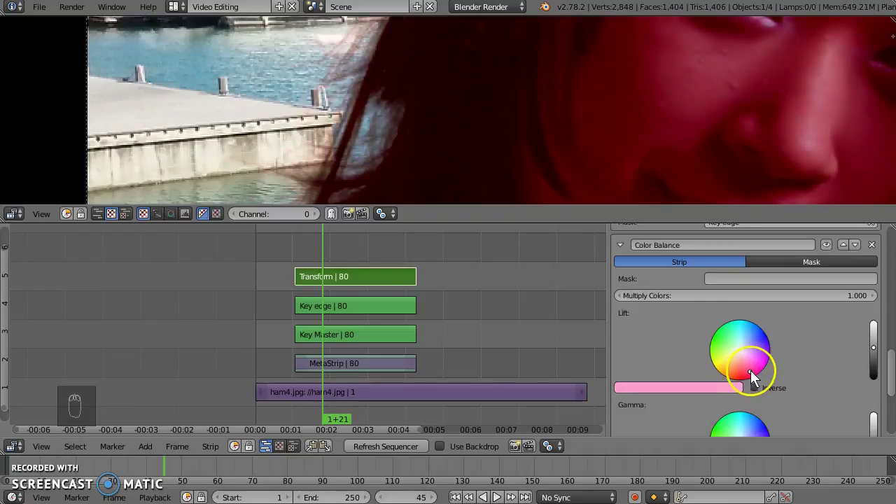
# Step: Shift the gamma colour toward green and adjust the gamma brightness
pyautogui.moveTo(756, 377); pyautogui.dragTo(722, 327)
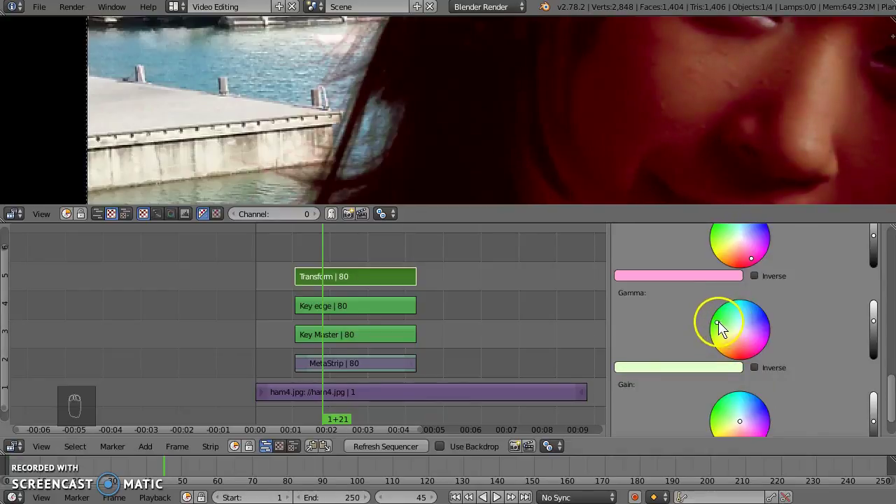
pyautogui.moveTo(734, 328); pyautogui.dragTo(874, 325)
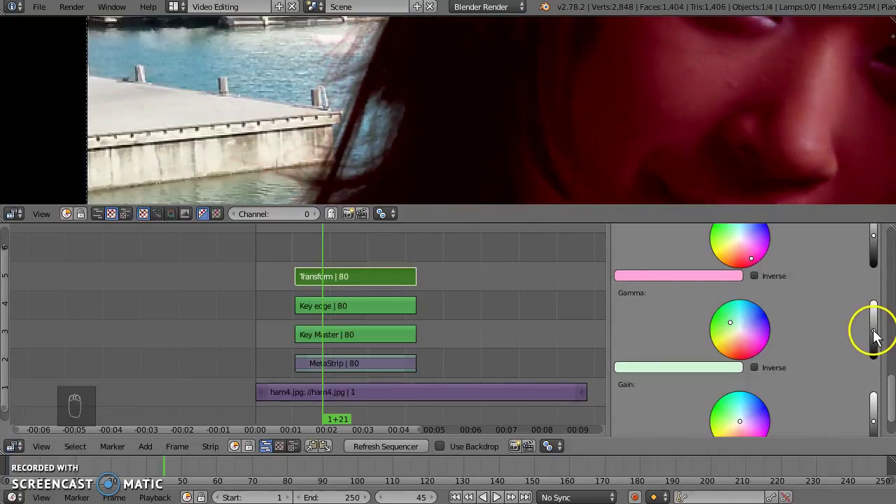
pyautogui.moveTo(878, 335); pyautogui.dragTo(613, 116)
pyautogui.moveTo(609, 116); pyautogui.dragTo(332, 249)
pyautogui.moveTo(333, 250); pyautogui.dragTo(344, 249)
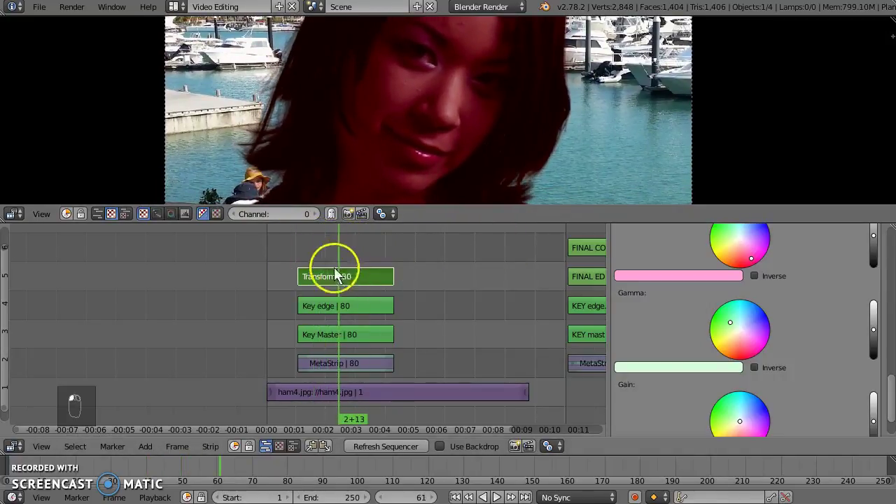
# Step: Duplicate the Transform strip with Shift+D as Transform.001 into channel 6
pyautogui.doubleClick(341, 284)
pyautogui.middleClick(341, 283)
pyautogui.middleClick(341, 284)
pyautogui.moveTo(341, 284); pyautogui.dragTo(653, 294)
pyautogui.press('shift+d')
pyautogui.moveTo(343, 257); pyautogui.dragTo(820, 322)
# Step: Set Transform.001's Mask modifier to use Key Master
pyautogui.moveTo(820, 324); pyautogui.dragTo(876, 278)
pyautogui.moveTo(876, 277); pyautogui.dragTo(718, 329)
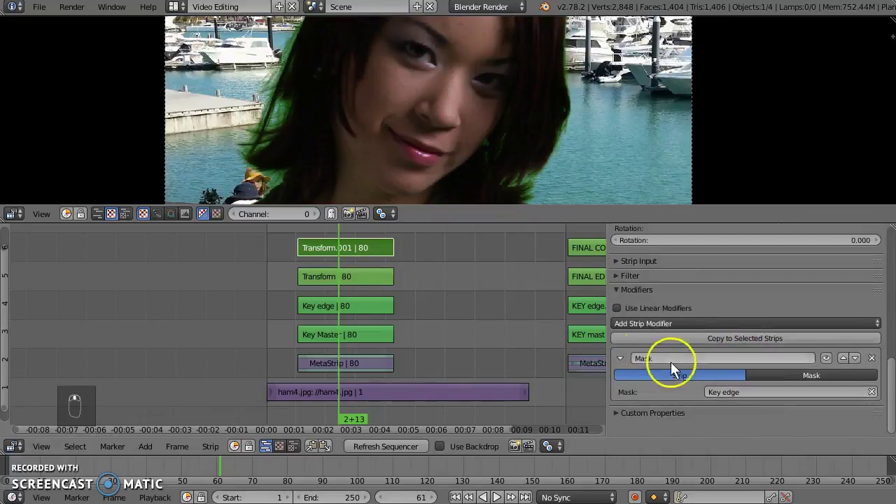
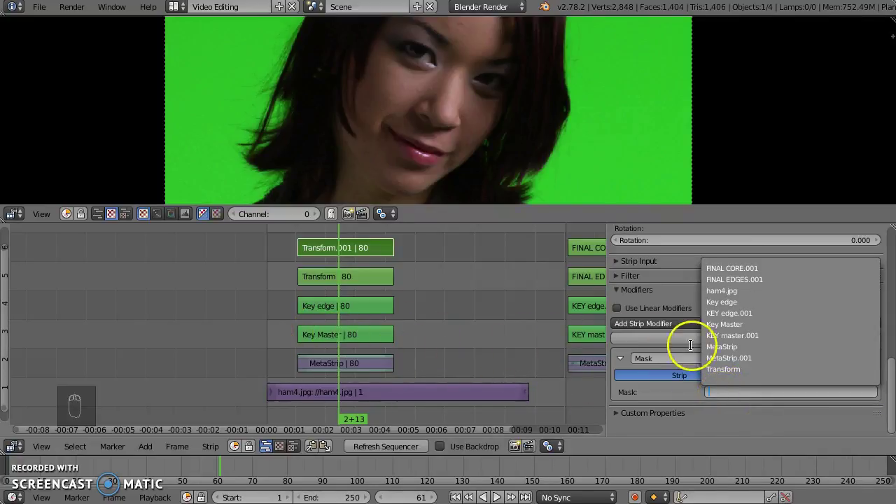
pyautogui.moveTo(722, 322); pyautogui.dragTo(763, 372)
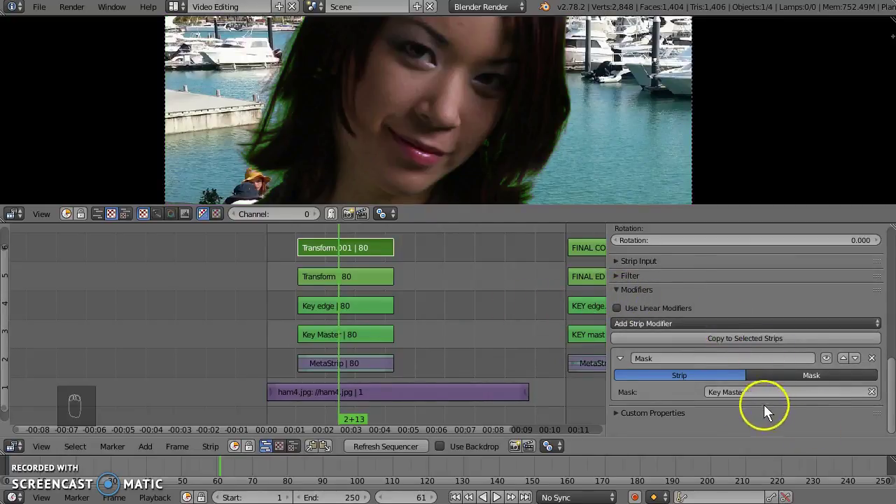
# Step: Select the Key Master strip and begin reshaping its Curves modifier points
pyautogui.moveTo(518, 171); pyautogui.dragTo(348, 336)
pyautogui.moveTo(348, 336); pyautogui.dragTo(332, 137)
pyautogui.moveTo(332, 137); pyautogui.dragTo(674, 301)
pyautogui.moveTo(674, 301); pyautogui.dragTo(703, 317)
pyautogui.moveTo(705, 318); pyautogui.dragTo(626, 298)
pyautogui.moveTo(629, 299); pyautogui.dragTo(351, 251)
pyautogui.moveTo(339, 250); pyautogui.dragTo(343, 248)
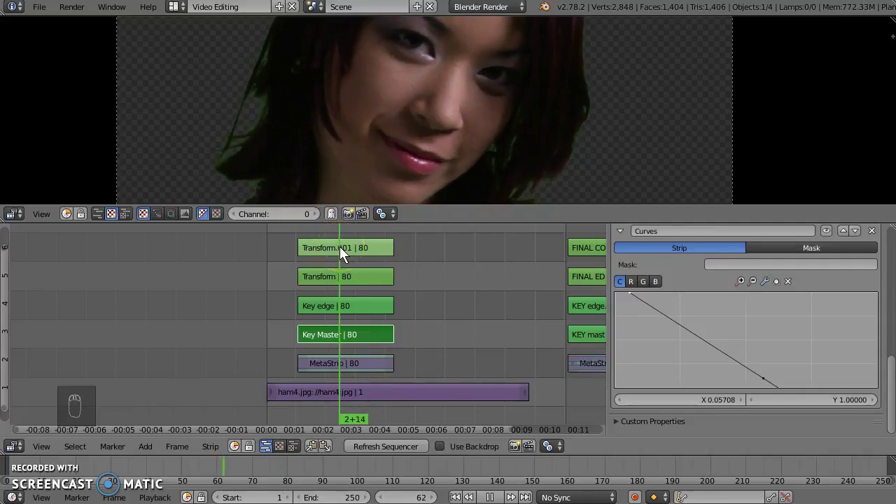
# Step: Lower the curve's right end and steepen it until the green backdrop disappears
pyautogui.moveTo(344, 253); pyautogui.dragTo(352, 339)
pyautogui.moveTo(352, 339); pyautogui.dragTo(769, 385)
pyautogui.moveTo(769, 385); pyautogui.dragTo(351, 258)
pyautogui.middleClick(350, 258)
pyautogui.moveTo(365, 282); pyautogui.dragTo(434, 144)
pyautogui.moveTo(434, 144); pyautogui.dragTo(295, 262)
pyautogui.moveTo(294, 262); pyautogui.dragTo(376, 306)
pyautogui.press('alt+a')
# Step: Play and stop the keyed clip a few times to check the composite
pyautogui.press('alt+a')
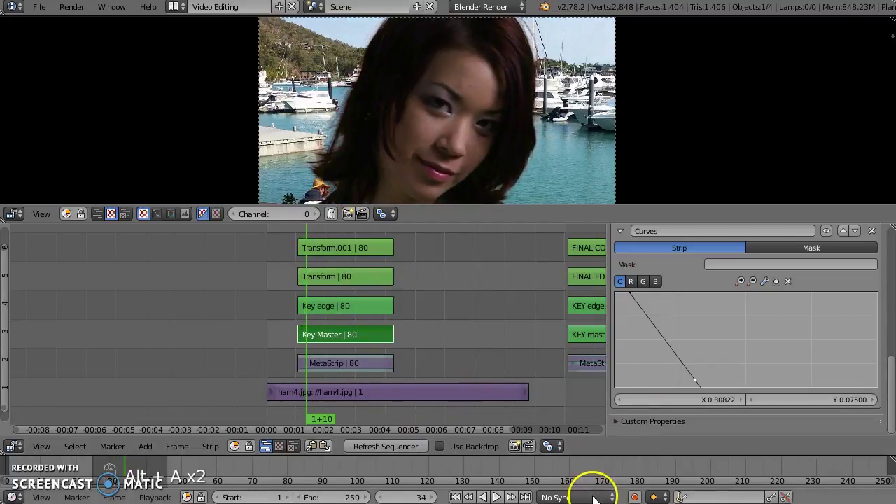
pyautogui.press('alt+a')
pyautogui.moveTo(583, 459); pyautogui.dragTo(384, 305)
pyautogui.press('alt+a')
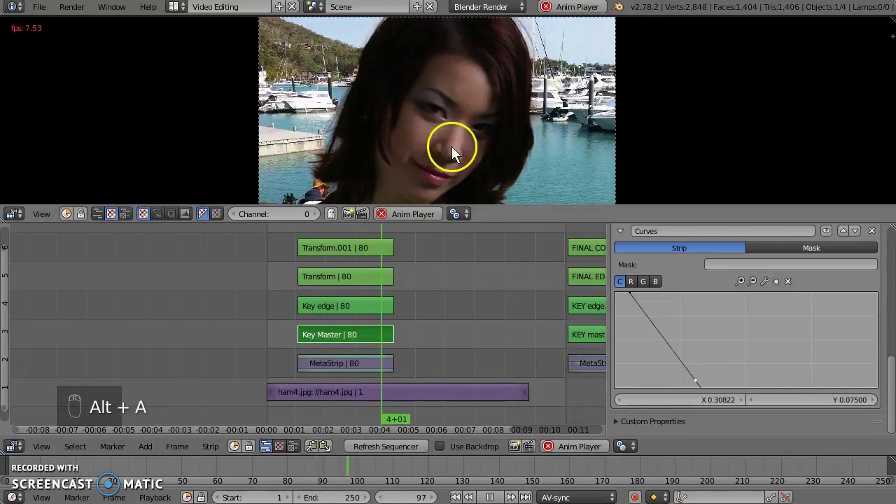
pyautogui.moveTo(304, 243); pyautogui.dragTo(375, 309)
pyautogui.press('alt+a')
pyautogui.press('alt+a')
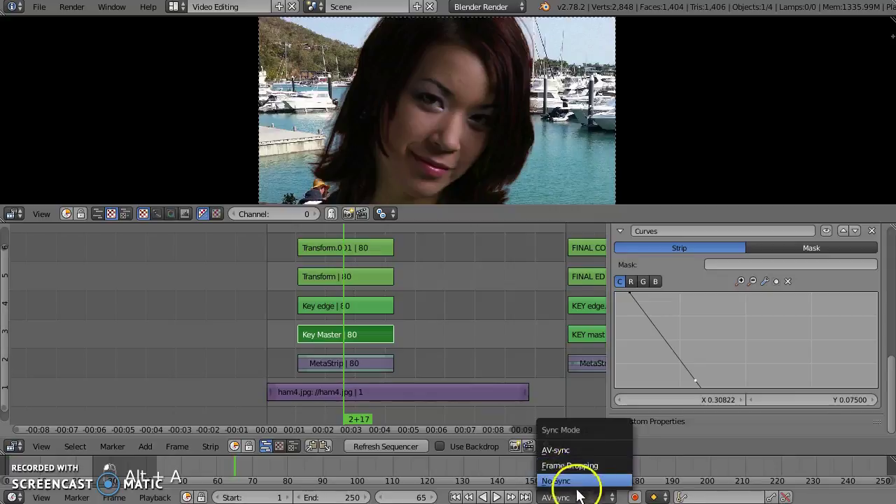
# Step: Switch playback sync from AV-sync to No Sync and play the clip through
pyautogui.moveTo(484, 398); pyautogui.dragTo(370, 267)
pyautogui.press('alt+a')
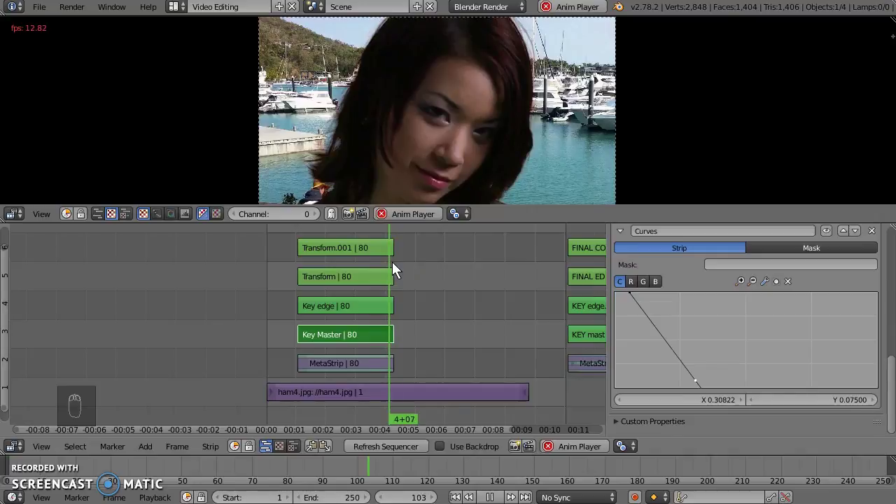
pyautogui.moveTo(297, 296); pyautogui.dragTo(475, 152)
pyautogui.moveTo(475, 152); pyautogui.dragTo(385, 273)
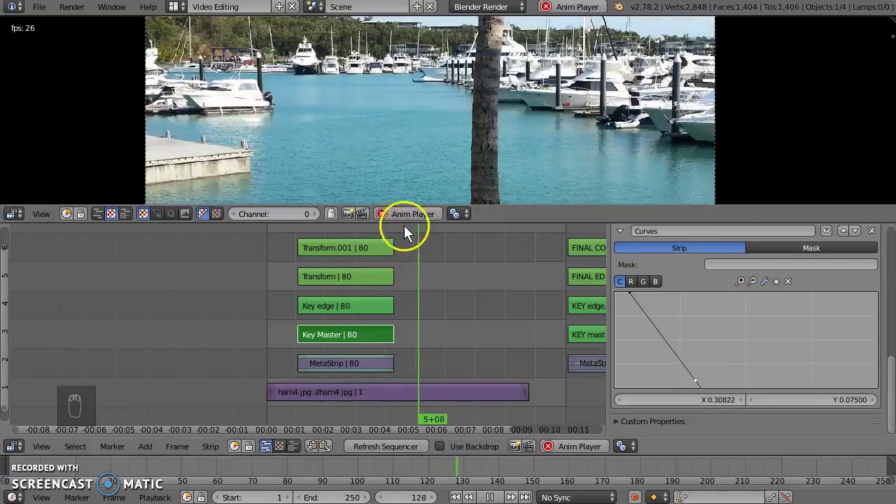
pyautogui.press('alt+a')
# Step: Enlarge the preview to fill the window for a full-size review
pyautogui.moveTo(300, 260); pyautogui.dragTo(347, 390)
pyautogui.click(288, 317)
pyautogui.moveTo(335, 348); pyautogui.dragTo(339, 251)
pyautogui.press('alt+a')
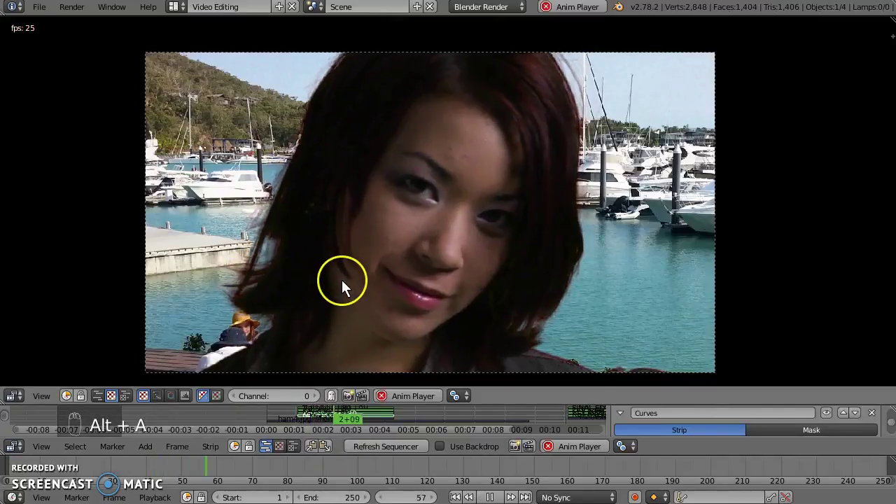
# Step: Restore the normal layout and zoom the sequencer so all keying strips fit in view
pyautogui.press('alt+a')
pyautogui.middleClick(488, 299)
pyautogui.moveTo(487, 294); pyautogui.dragTo(436, 409)
pyautogui.moveTo(431, 397); pyautogui.dragTo(516, 363)
pyautogui.middleClick(519, 388)
pyautogui.moveTo(516, 377); pyautogui.dragTo(381, 370)
# Step: Pan to the second FINAL strip stack and select MetaStrip.001
pyautogui.moveTo(408, 372); pyautogui.dragTo(483, 215)
pyautogui.press('alt+a')
pyautogui.moveTo(483, 215); pyautogui.dragTo(435, 294)
pyautogui.press('alt+a')
pyautogui.moveTo(414, 374); pyautogui.dragTo(410, 365)
pyautogui.click(519, 376)
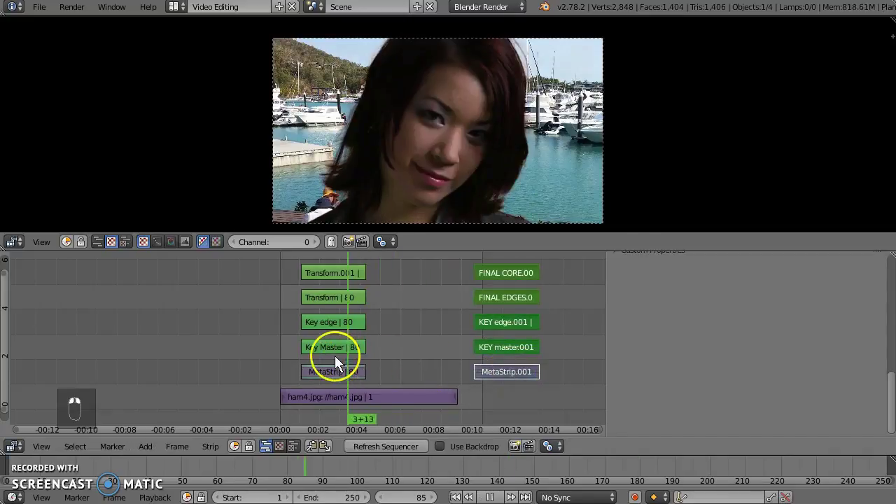
# Step: Extend the Transform, Key edge and Key Master strips to 137 frames and zoom out to see them
pyautogui.moveTo(337, 362); pyautogui.dragTo(332, 373)
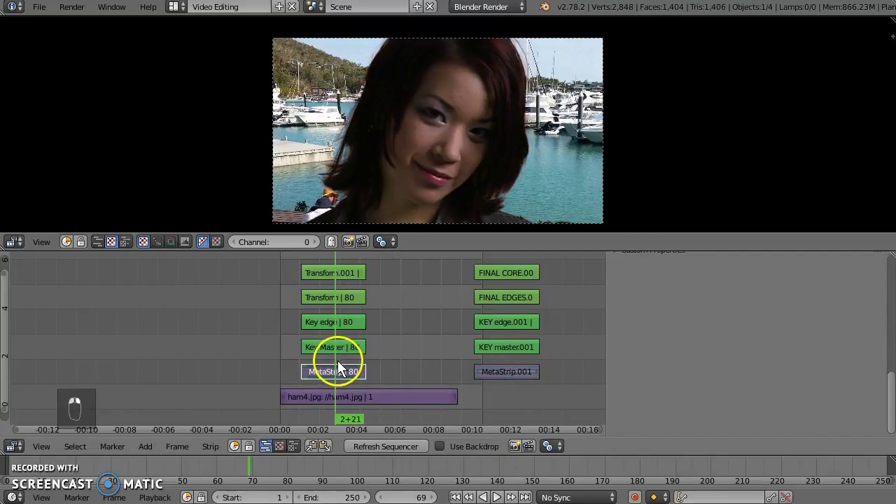
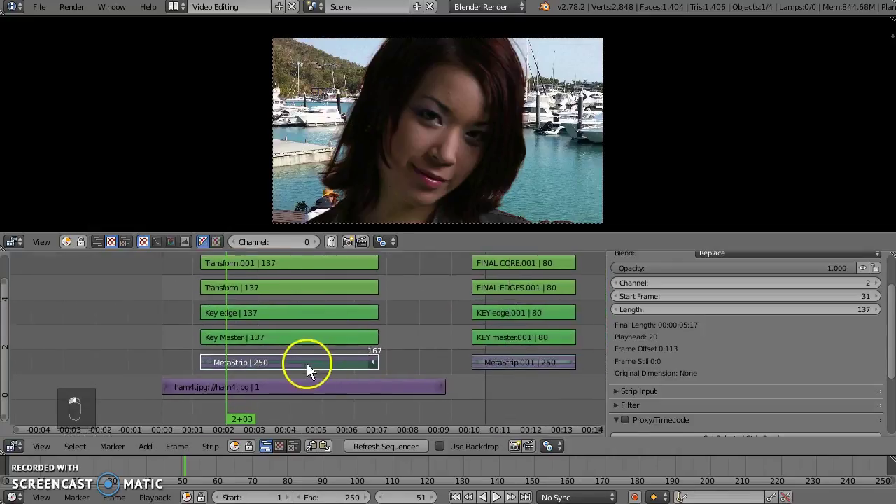
pyautogui.moveTo(324, 371); pyautogui.dragTo(324, 369)
pyautogui.moveTo(333, 370); pyautogui.dragTo(246, 364)
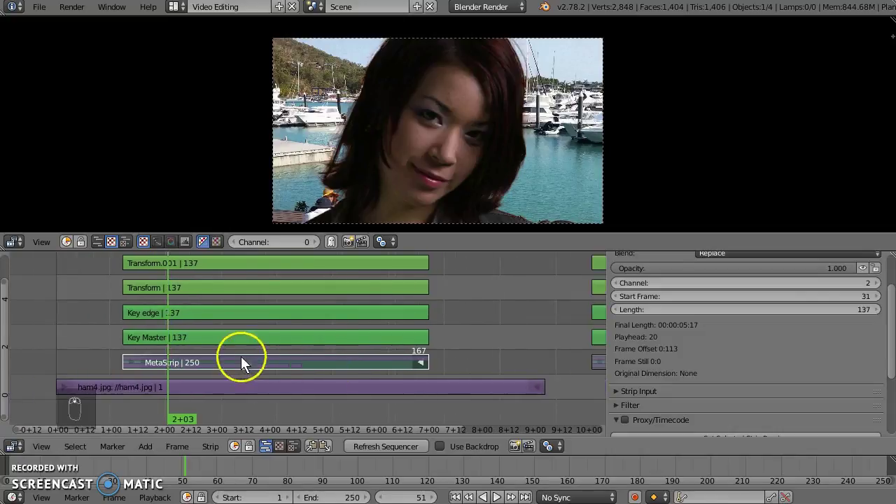
pyautogui.moveTo(196, 351); pyautogui.dragTo(211, 365)
pyautogui.middleClick(211, 364)
# Step: Toggle into and out of the meta strip, then move to a later frame of the clip
pyautogui.press('Tab')
pyautogui.moveTo(209, 311); pyautogui.dragTo(240, 341)
pyautogui.press('Tab')
pyautogui.moveTo(285, 429); pyautogui.dragTo(403, 162)
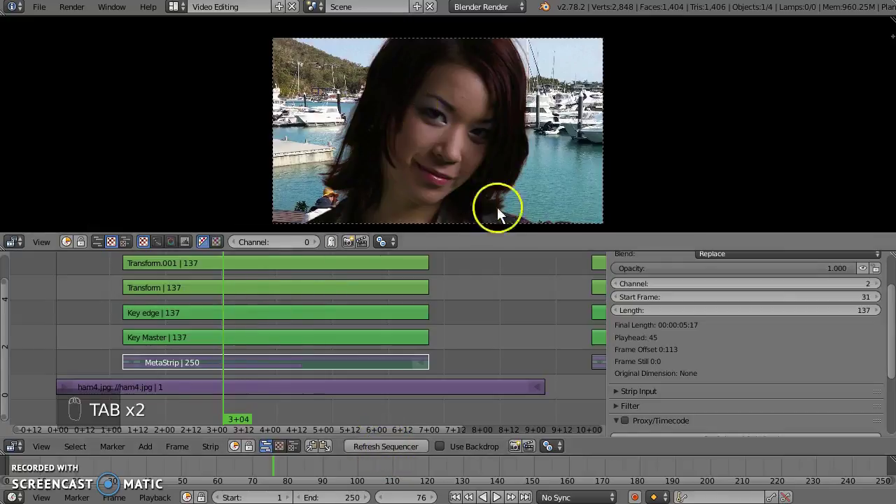
# Step: Refresh the sequencer to show the blue-dress dancer clip and add Mask modifiers to the strips
pyautogui.moveTo(399, 452); pyautogui.dragTo(173, 305)
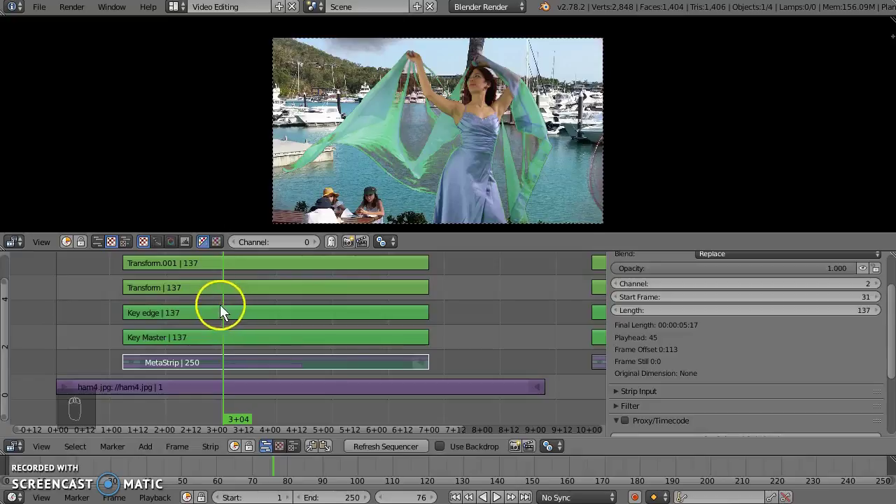
pyautogui.moveTo(181, 305); pyautogui.dragTo(174, 311)
pyautogui.moveTo(175, 353); pyautogui.dragTo(167, 278)
pyautogui.moveTo(168, 278); pyautogui.dragTo(180, 347)
pyautogui.moveTo(178, 342); pyautogui.dragTo(720, 349)
pyautogui.moveTo(720, 348); pyautogui.dragTo(622, 308)
pyautogui.moveTo(622, 308); pyautogui.dragTo(710, 351)
pyautogui.moveTo(710, 350); pyautogui.dragTo(649, 330)
pyautogui.moveTo(649, 330); pyautogui.dragTo(706, 472)
# Step: Set the Transform strip's mask to Key Master
pyautogui.moveTo(701, 448); pyautogui.dragTo(242, 311)
pyautogui.moveTo(206, 290); pyautogui.dragTo(368, 282)
pyautogui.press('h')
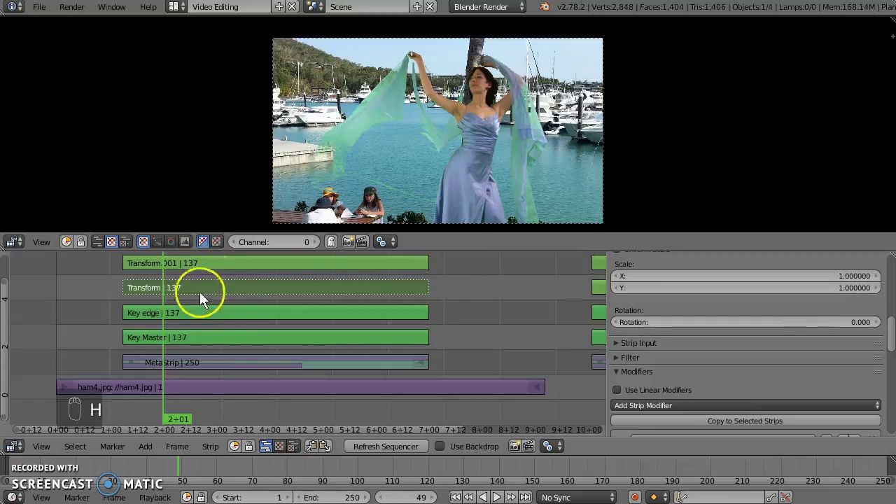
pyautogui.moveTo(461, 185); pyautogui.dragTo(213, 265)
pyautogui.moveTo(213, 266); pyautogui.dragTo(796, 364)
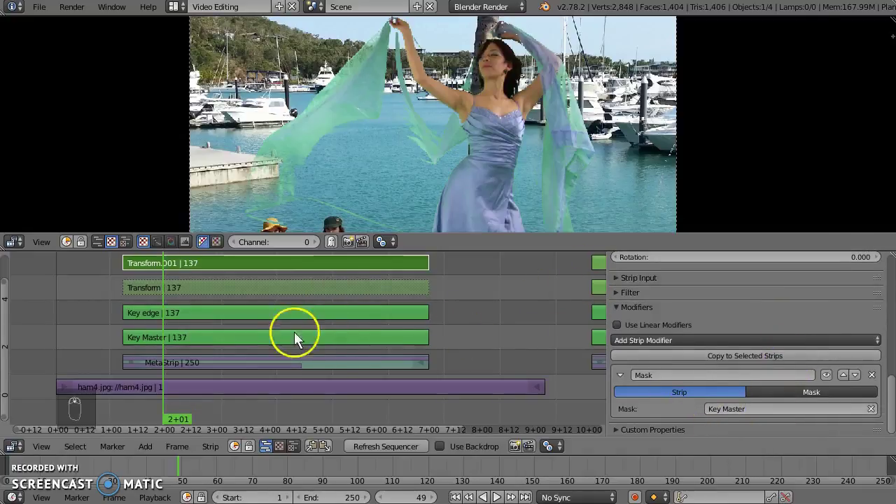
# Step: Shift the Key Master HSV hue curve peak toward green and play to review the key
pyautogui.moveTo(248, 333); pyautogui.dragTo(686, 295)
pyautogui.click(686, 296)
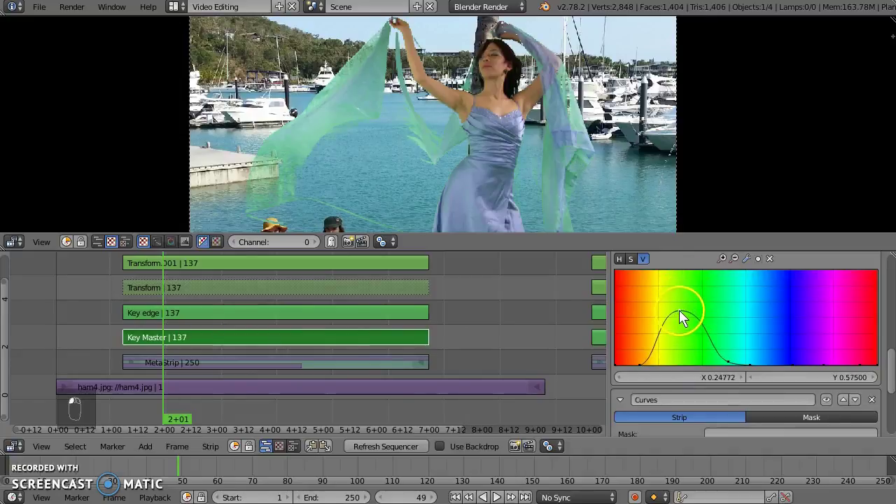
pyautogui.moveTo(686, 322); pyautogui.dragTo(148, 281)
pyautogui.press('alt+a')
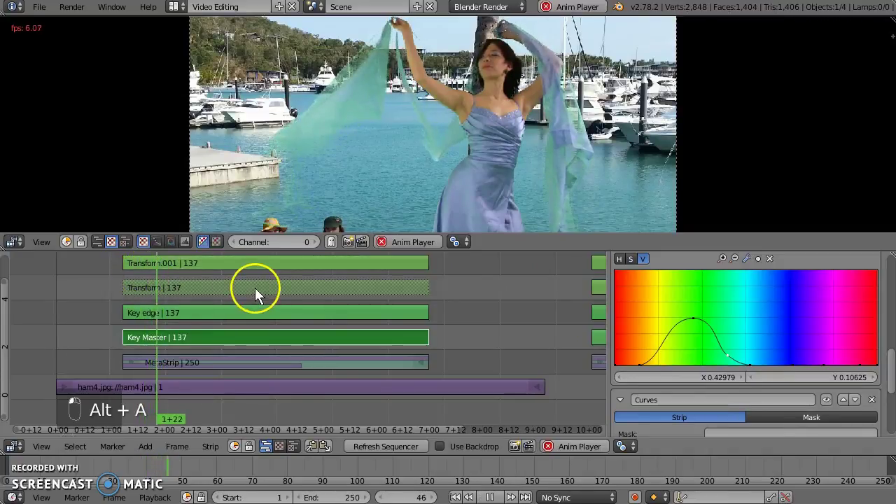
pyautogui.press('alt+a')
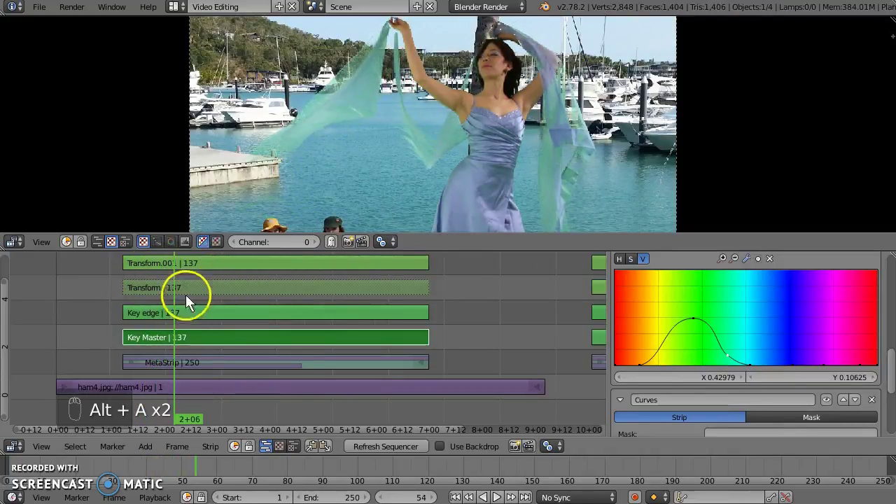
# Step: Unhide strips and add a Color Balance modifier to the Transform strip
pyautogui.press('alt+h')
pyautogui.middleClick(715, 382)
pyautogui.middleClick(87, 258)
pyautogui.middleClick(460, 360)
# Step: Tint the Transform strip's Color Balance lift toward pink
pyautogui.moveTo(741, 458); pyautogui.dragTo(811, 487)
pyautogui.moveTo(802, 416); pyautogui.dragTo(757, 399)
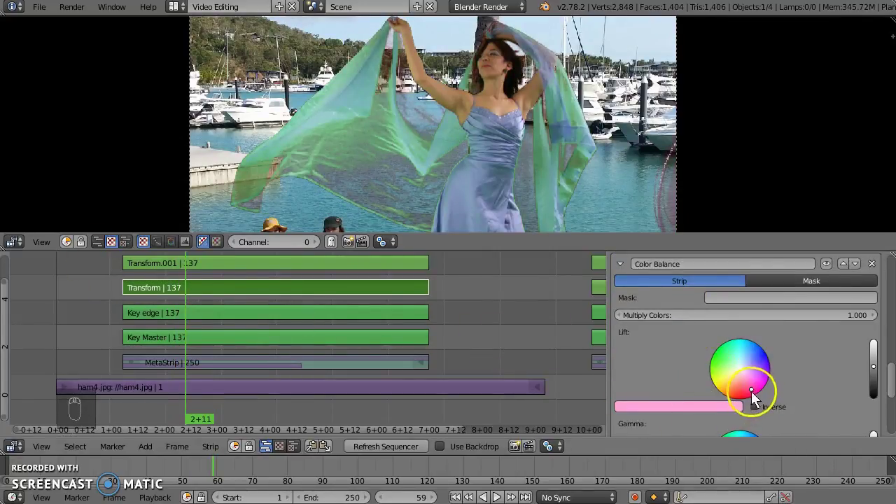
pyautogui.moveTo(752, 392); pyautogui.dragTo(760, 379)
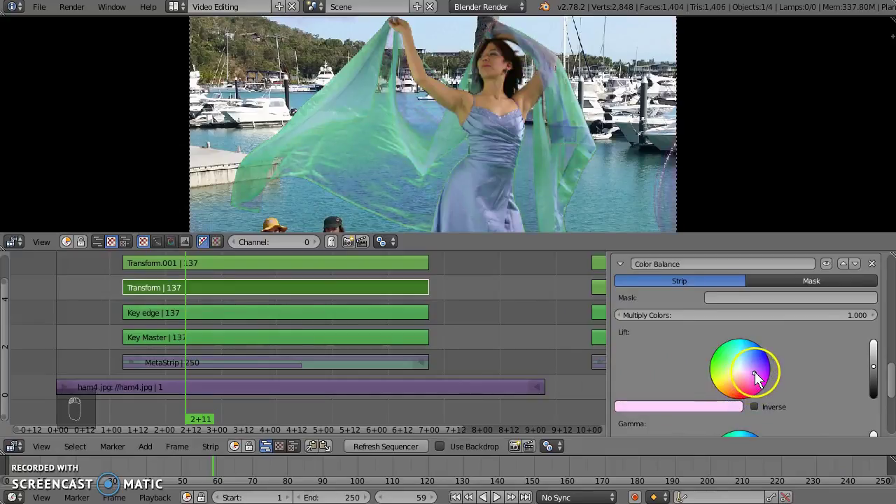
pyautogui.moveTo(760, 379); pyautogui.dragTo(392, 155)
# Step: Select the Key edge strip and start adjusting its Curves modifier points
pyautogui.moveTo(212, 270); pyautogui.dragTo(606, 311)
pyautogui.moveTo(606, 312); pyautogui.dragTo(704, 289)
pyautogui.moveTo(704, 290); pyautogui.dragTo(743, 290)
pyautogui.moveTo(745, 285); pyautogui.dragTo(757, 276)
pyautogui.moveTo(759, 276); pyautogui.dragTo(749, 367)
pyautogui.moveTo(740, 364); pyautogui.dragTo(217, 299)
pyautogui.middleClick(217, 298)
# Step: Add a point and shape the Key edge curve into a gentle falloff for the scarf edges
pyautogui.moveTo(241, 323); pyautogui.dragTo(704, 306)
pyautogui.middleClick(704, 306)
pyautogui.moveTo(707, 309); pyautogui.dragTo(342, 17)
pyautogui.moveTo(348, 31); pyautogui.dragTo(634, 155)
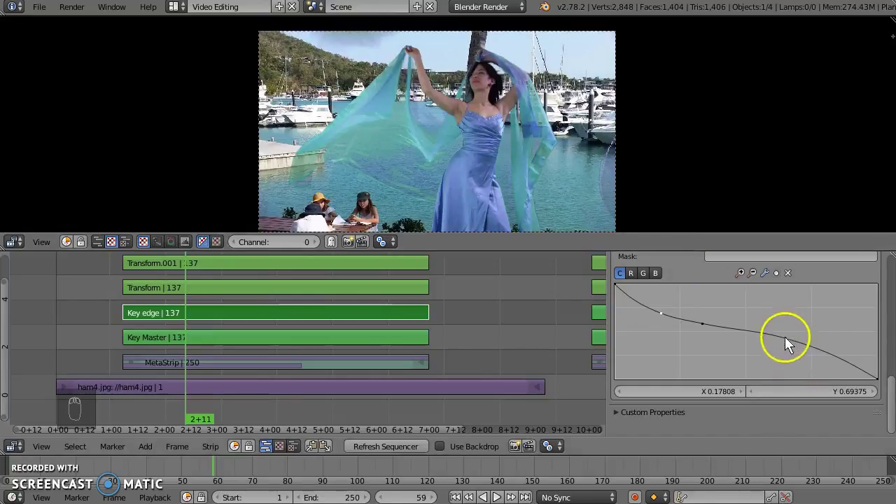
# Step: Pull down the Key edge curve's lower end and bring the lift colour back to neutral
pyautogui.moveTo(790, 343); pyautogui.dragTo(373, 288)
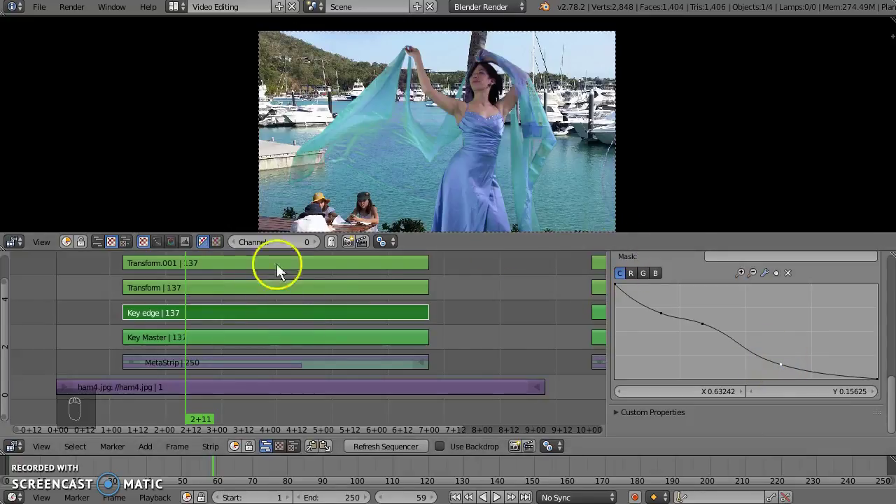
pyautogui.moveTo(227, 290); pyautogui.dragTo(771, 284)
pyautogui.moveTo(771, 284); pyautogui.dragTo(756, 281)
pyautogui.moveTo(756, 281); pyautogui.dragTo(228, 294)
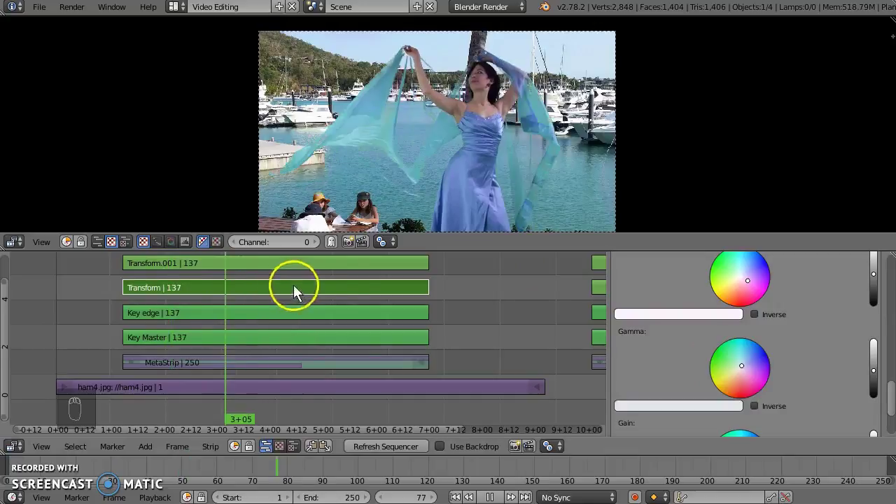
# Step: Scrub forward and back through the dancer clip and play it to check the composite
pyautogui.moveTo(309, 287); pyautogui.dragTo(485, 171)
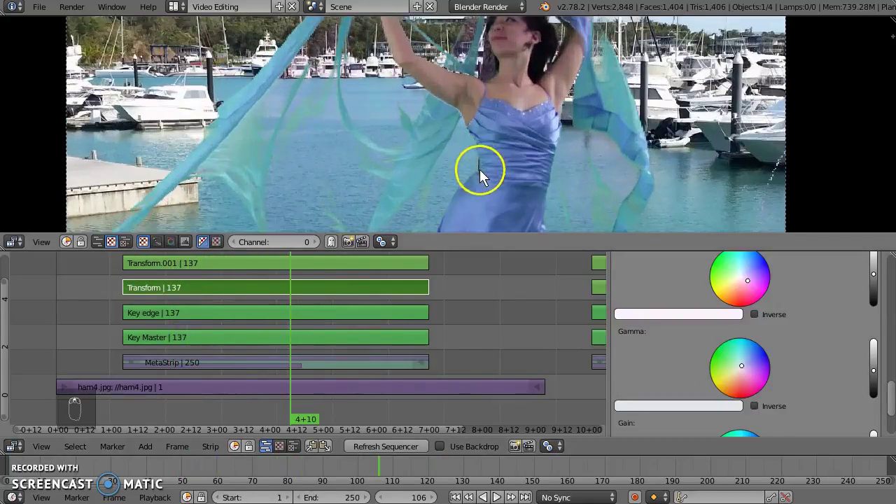
pyautogui.moveTo(187, 295); pyautogui.dragTo(180, 310)
pyautogui.press('alt+a')
pyautogui.press('alt+a')
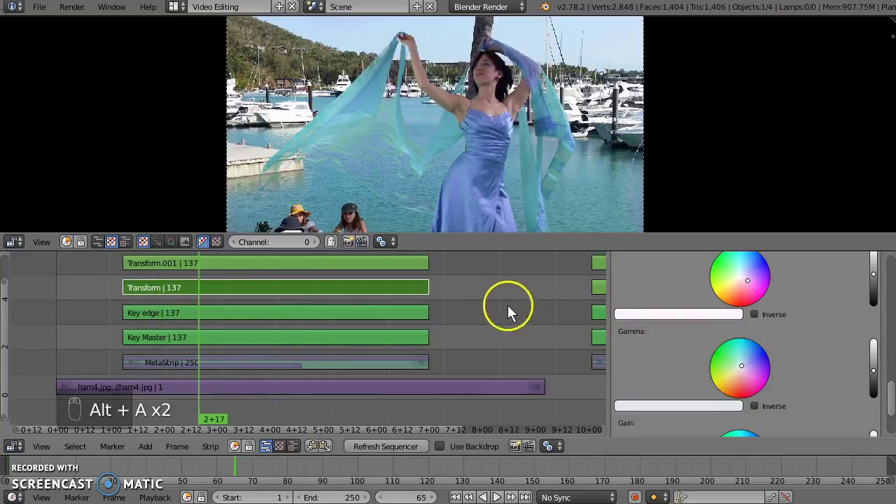
# Step: Pan the sequencer to bring the second FINAL keying strips into view
pyautogui.middleClick(486, 311)
pyautogui.middleClick(484, 310)
pyautogui.middleClick(451, 313)
pyautogui.moveTo(451, 314); pyautogui.dragTo(450, 313)
pyautogui.moveTo(445, 321); pyautogui.dragTo(454, 368)
pyautogui.moveTo(454, 368); pyautogui.dragTo(380, 376)
# Step: Move to frame 186 and play the MetaStrip.001 dancer composite
pyautogui.moveTo(389, 354); pyautogui.dragTo(375, 368)
pyautogui.press('alt+a')
pyautogui.press('alt+a')
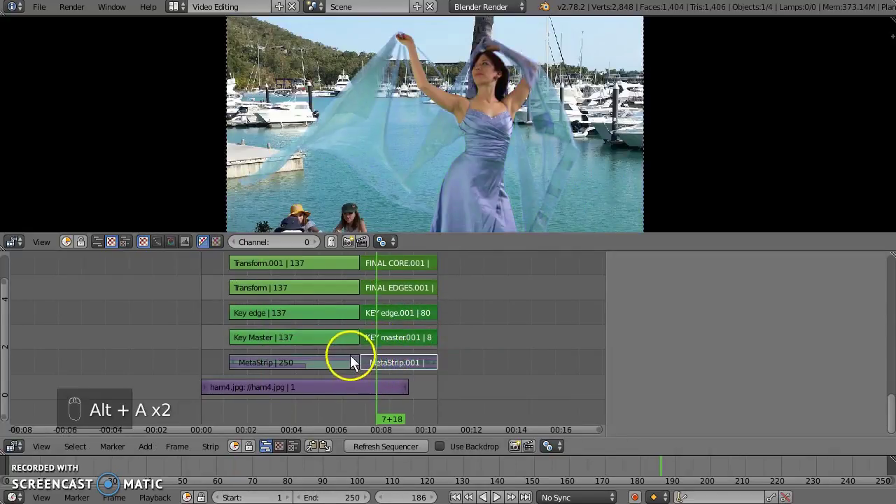